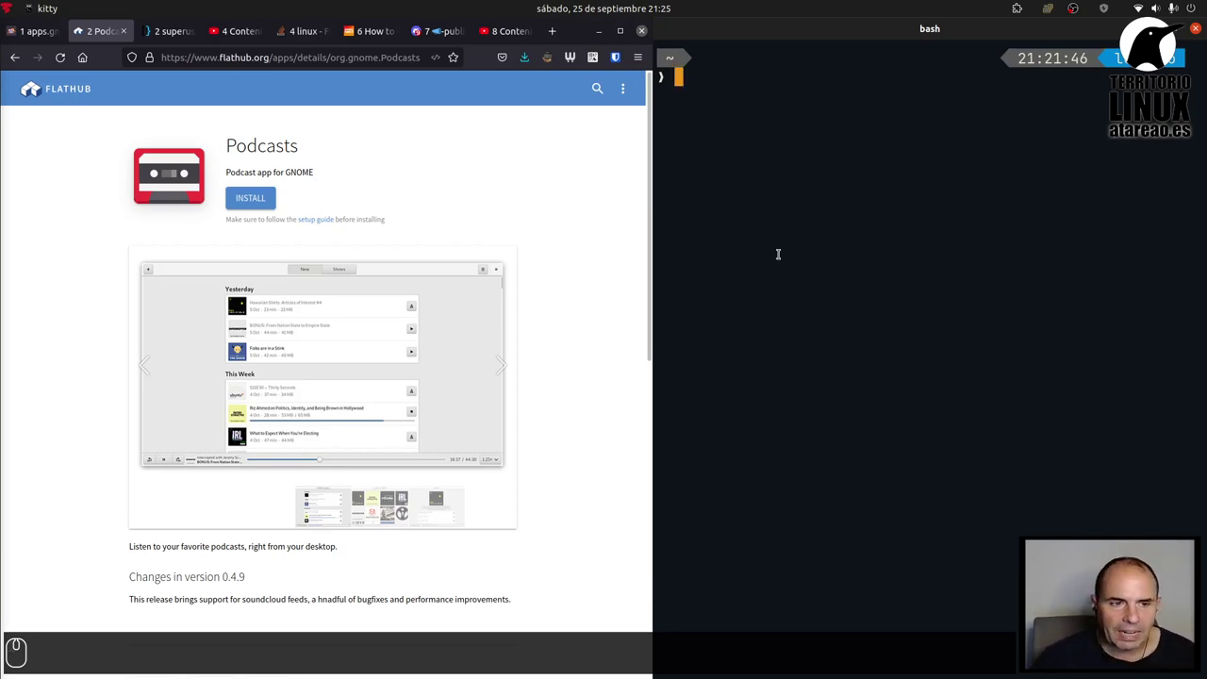
- Run flatpak list to show the installed flatpak apps, including Journable
text(flat)
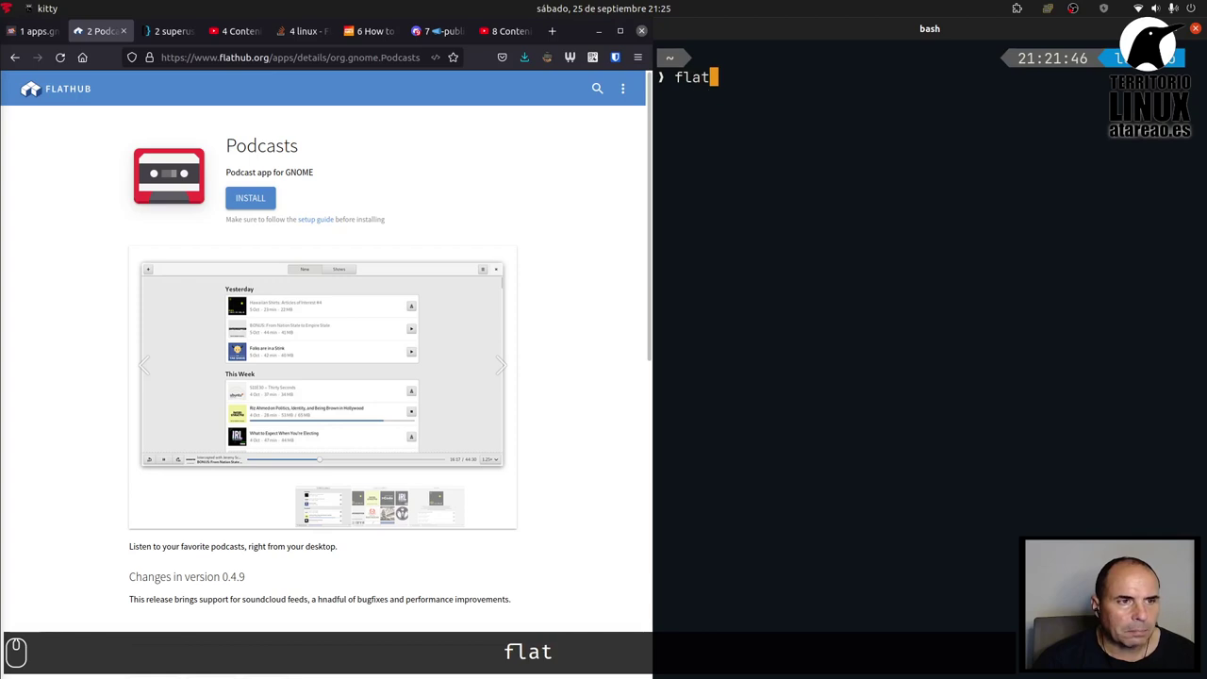
text(pak)
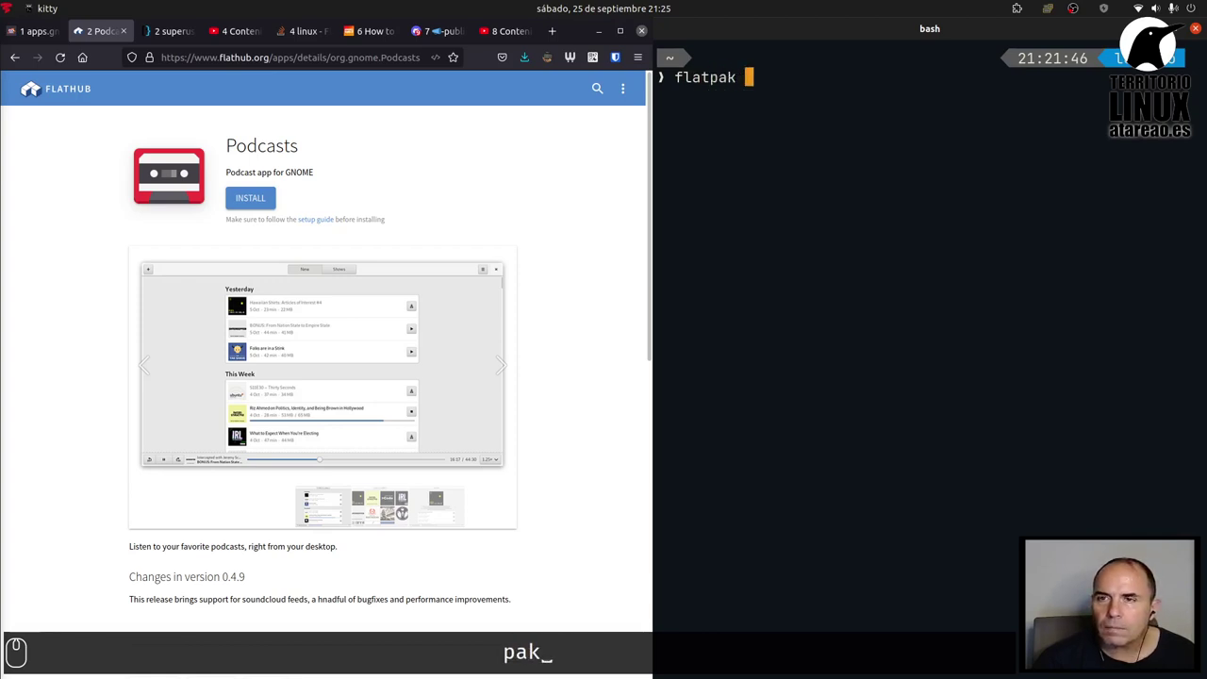
text(ist)
key(Return)
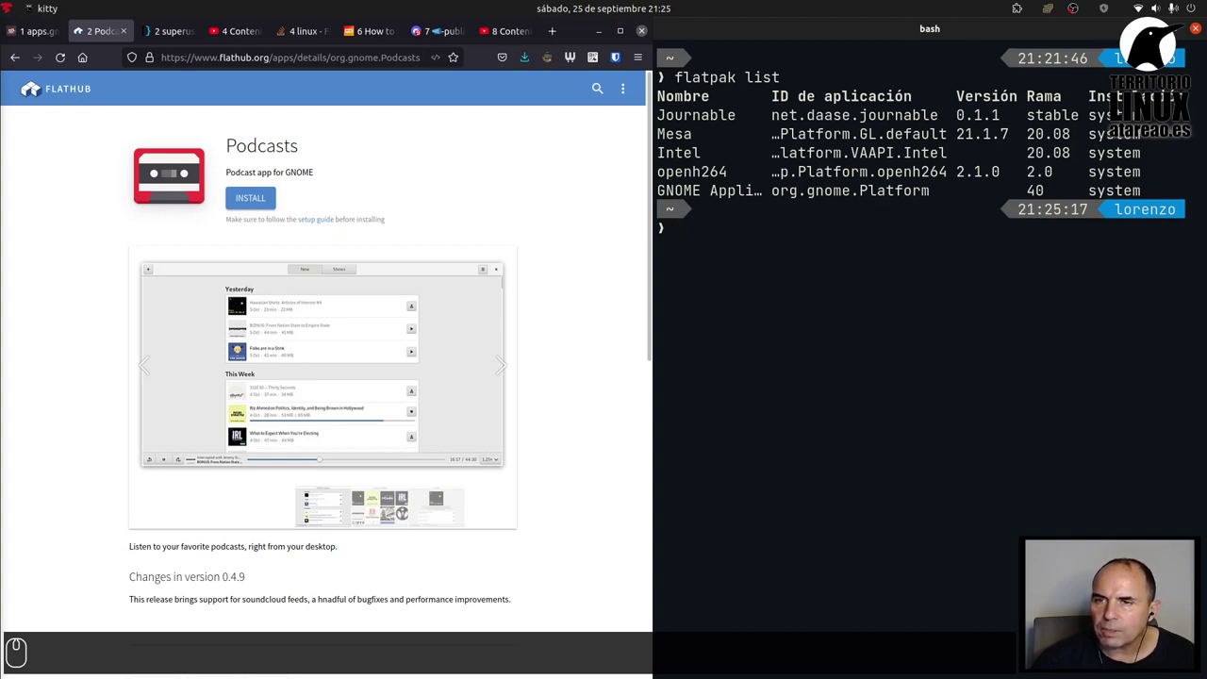
- Uninstall net.daase.journable, clear the terminal and rerun flatpak list to confirm it is gone
text(lflatpak unflatpak␣unsinstall_)
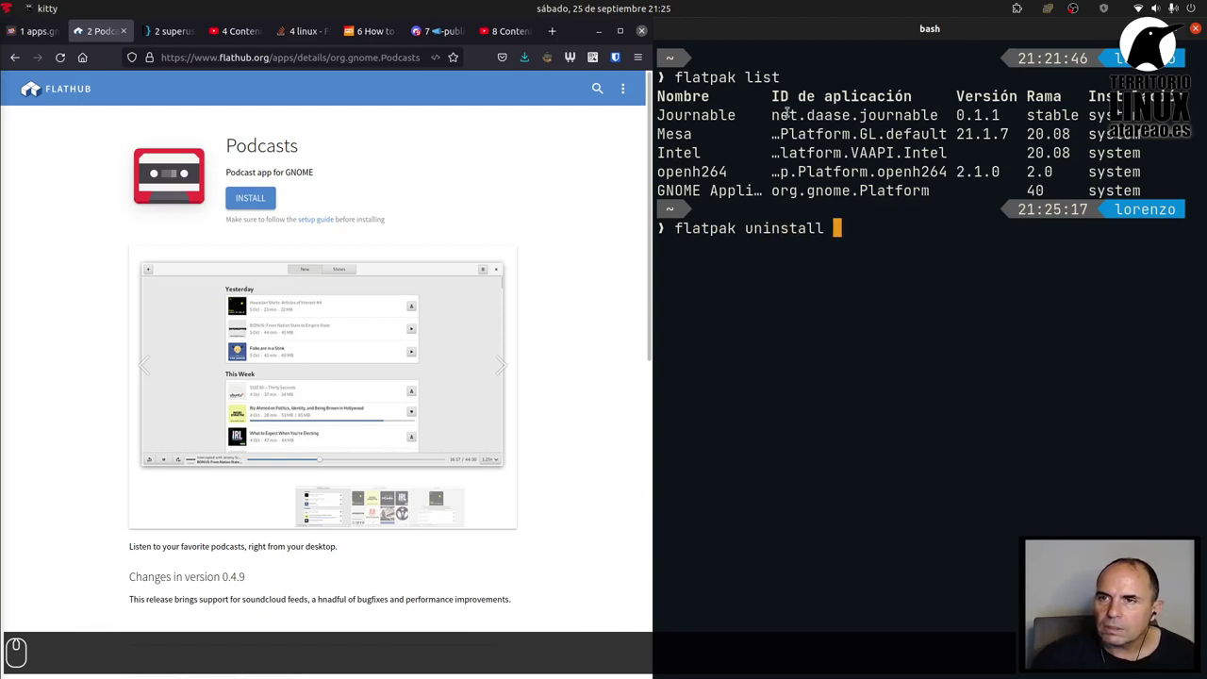
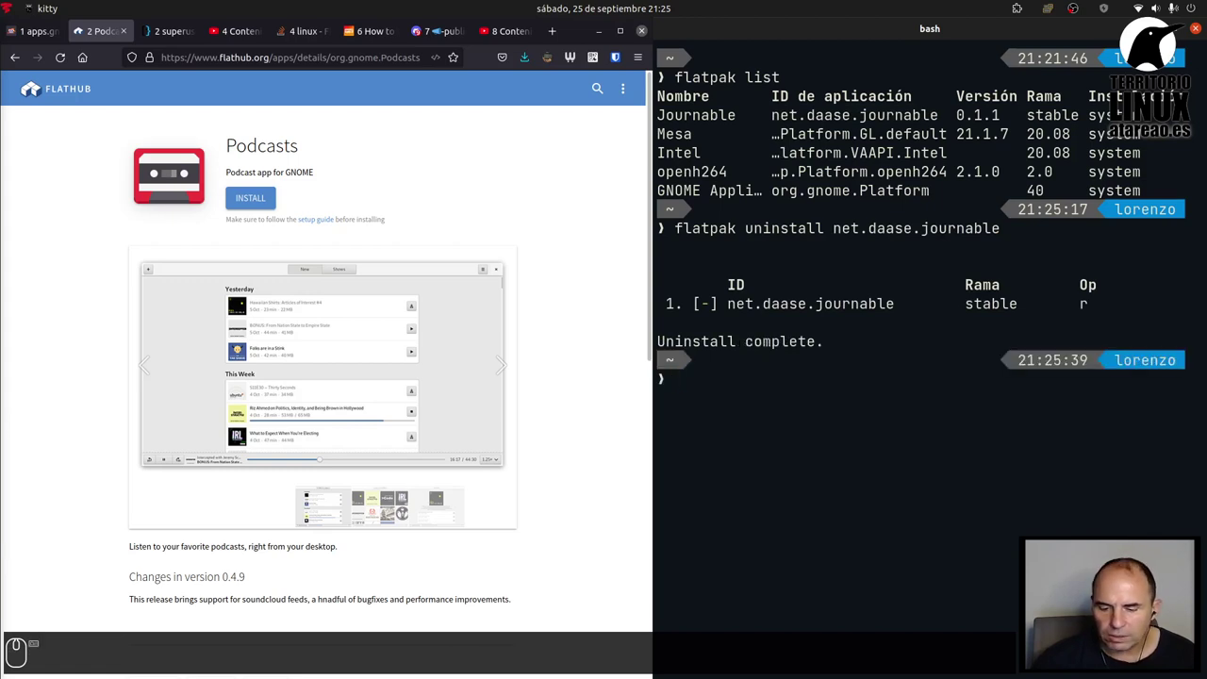
key(ctrl+l)
key(ctrl+p)
key(ctrl+p)
key(Return)
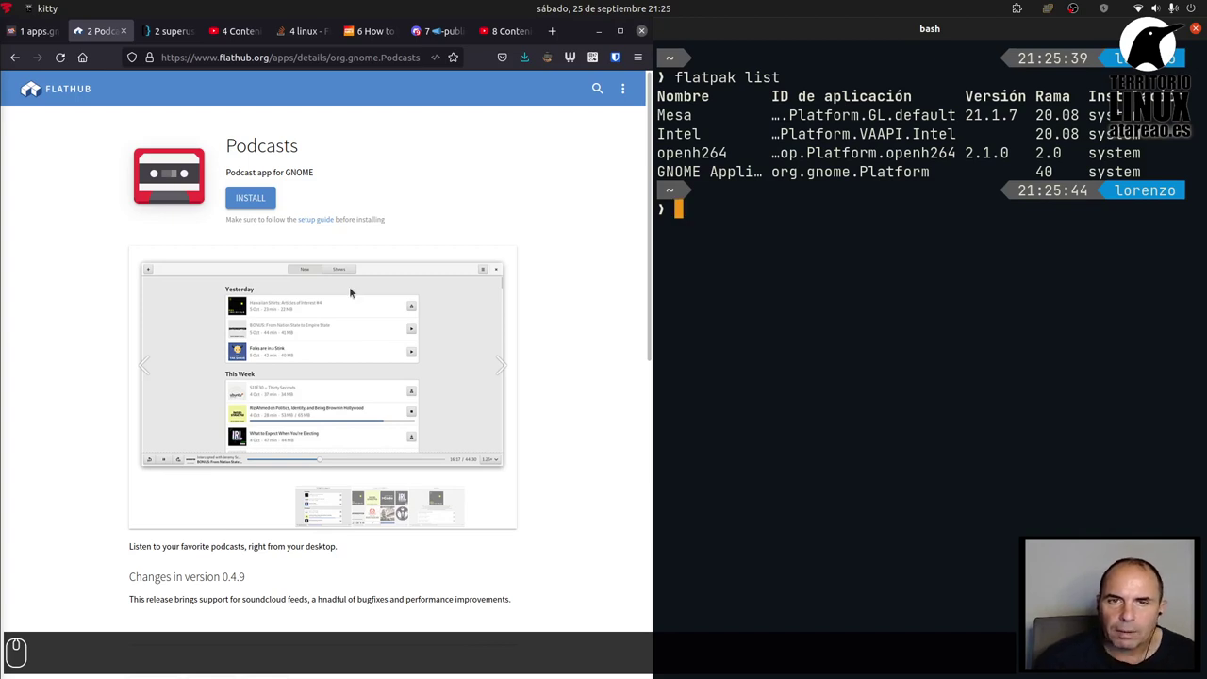
- Run the Flathub install command for GNOME Podcasts and confirm the installation
scroll(down, 3)
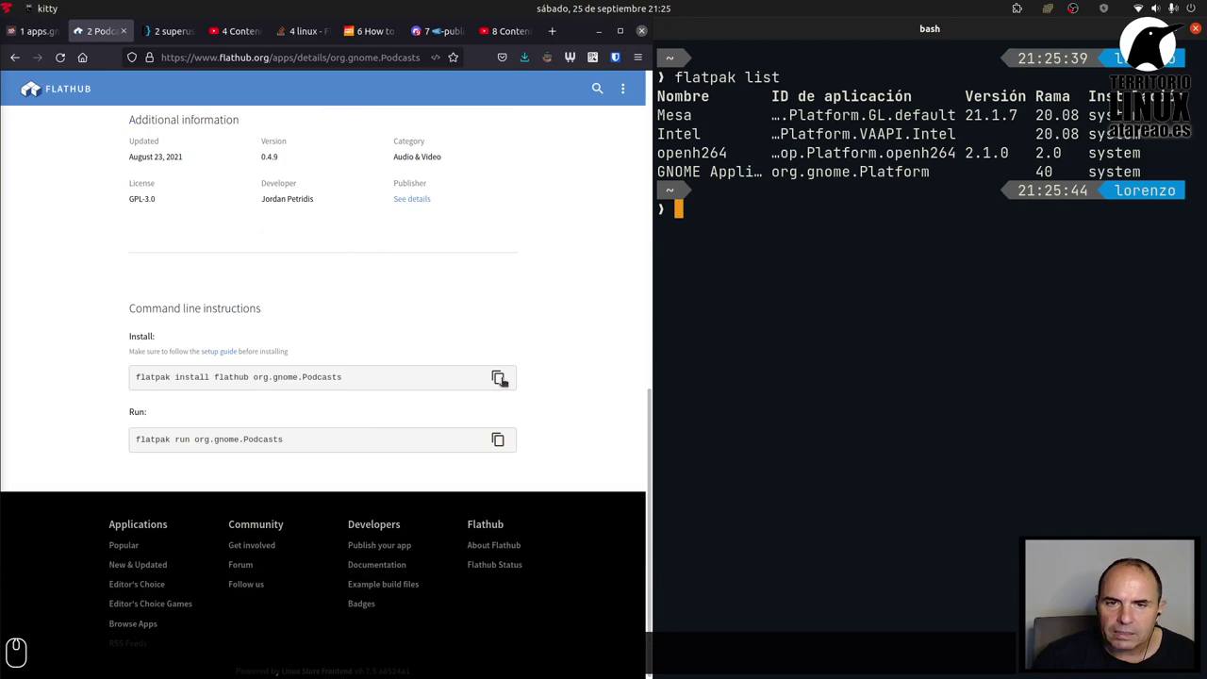
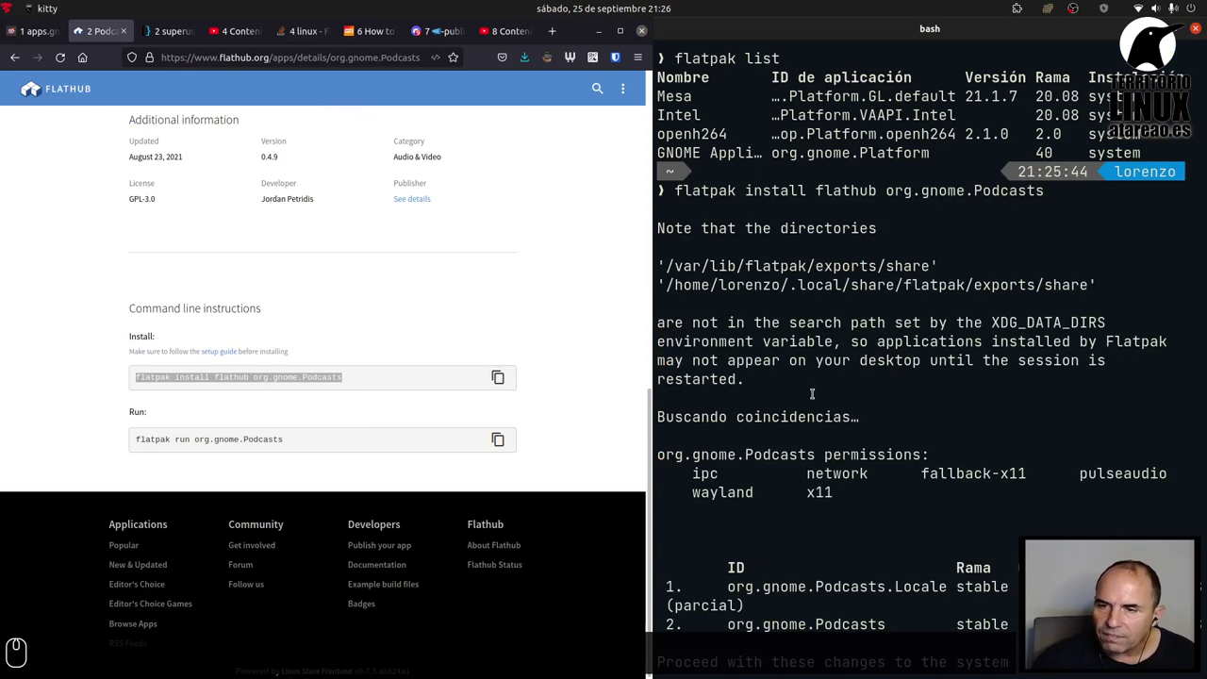
scroll(down, 3)
key(Return)
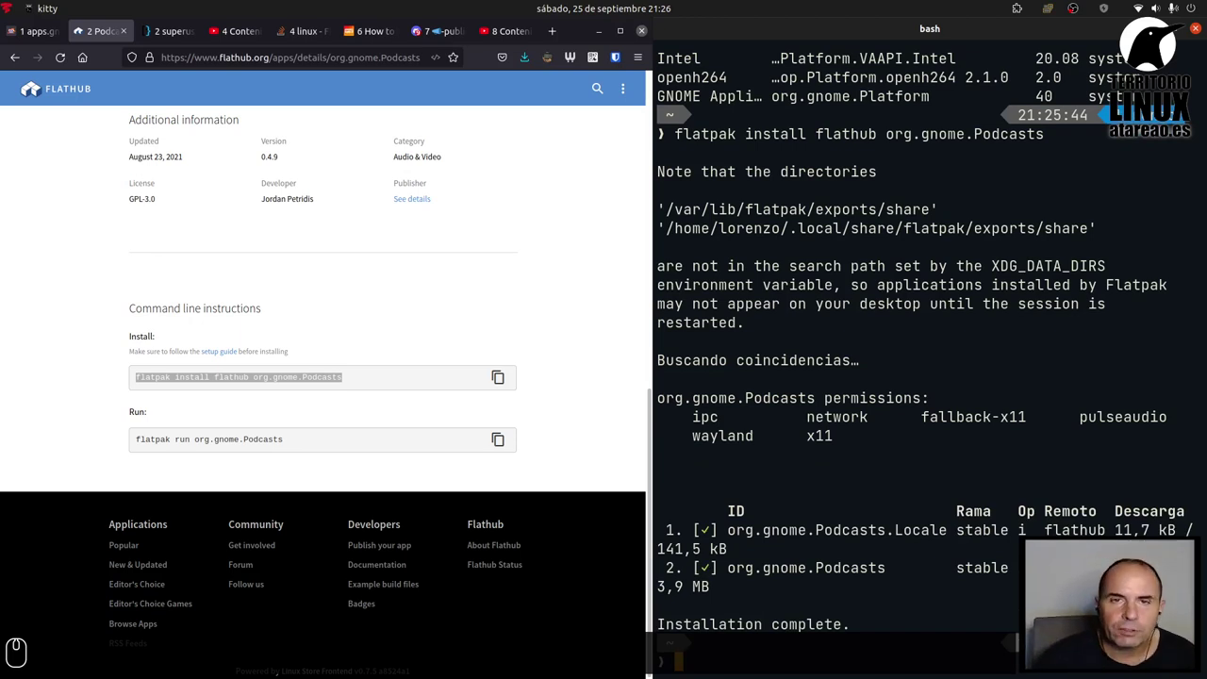
key(ctrl+l)
- Start composing a flatpak run command at the cleared prompt using tab completion
text(flat)
key(Tab)
text(u)
key(Tab)
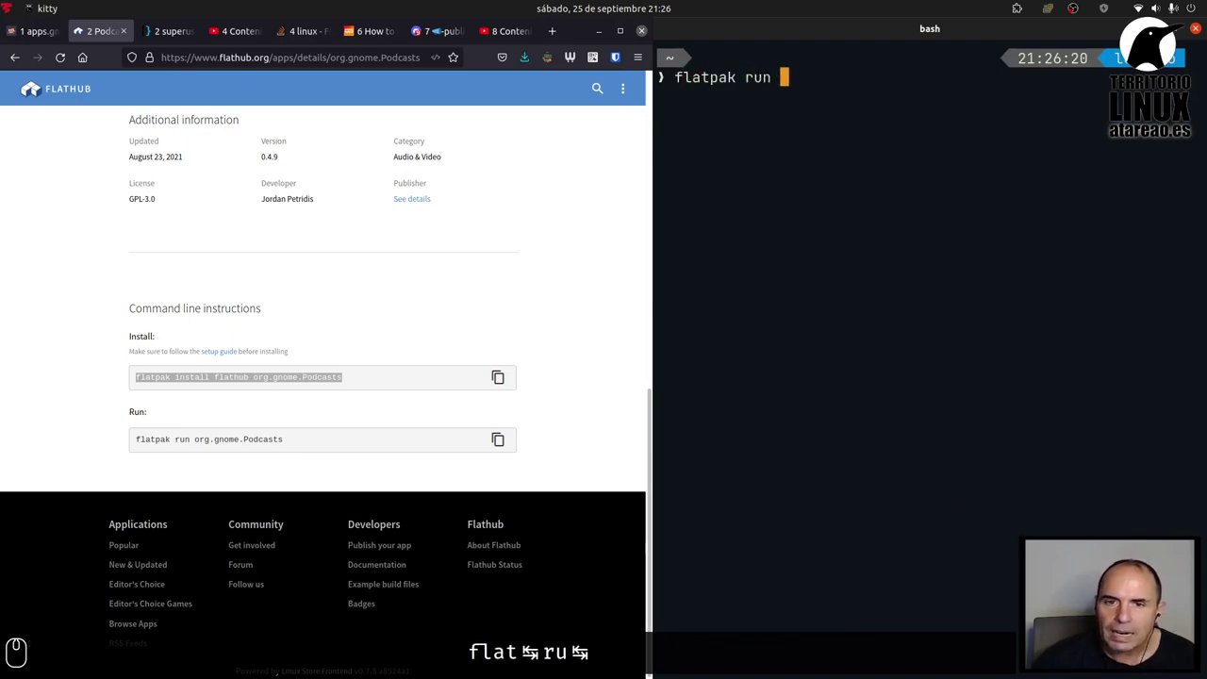
- Run flatpak run org.gnome.Podcasts and position its empty window at the top left
text(or)
key(Tab)
key(Return)
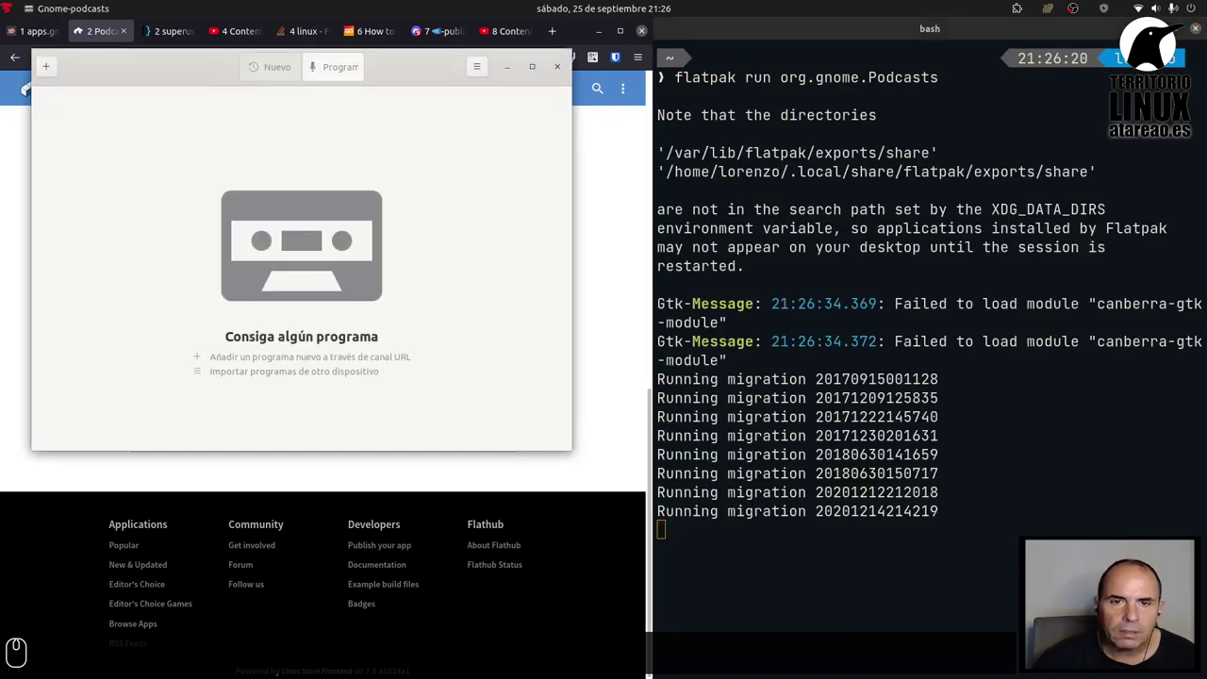
drag(142, 81, 285, 278)
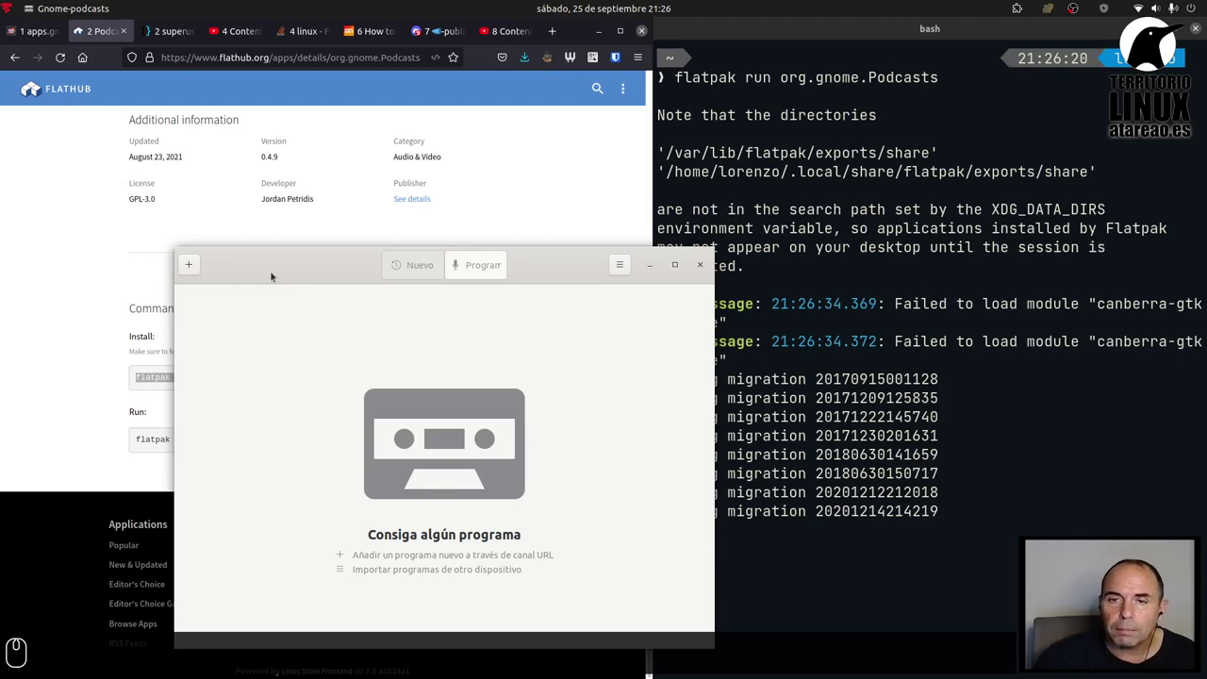
drag(270, 272, 347, 116)
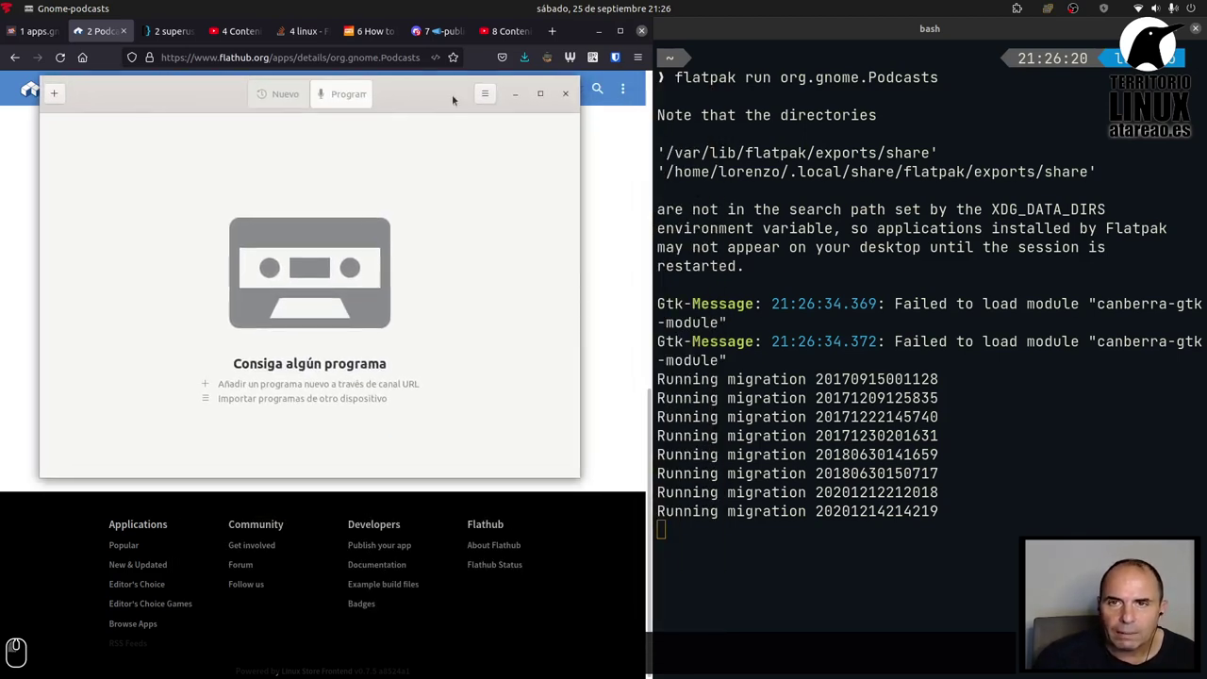
click(486, 93)
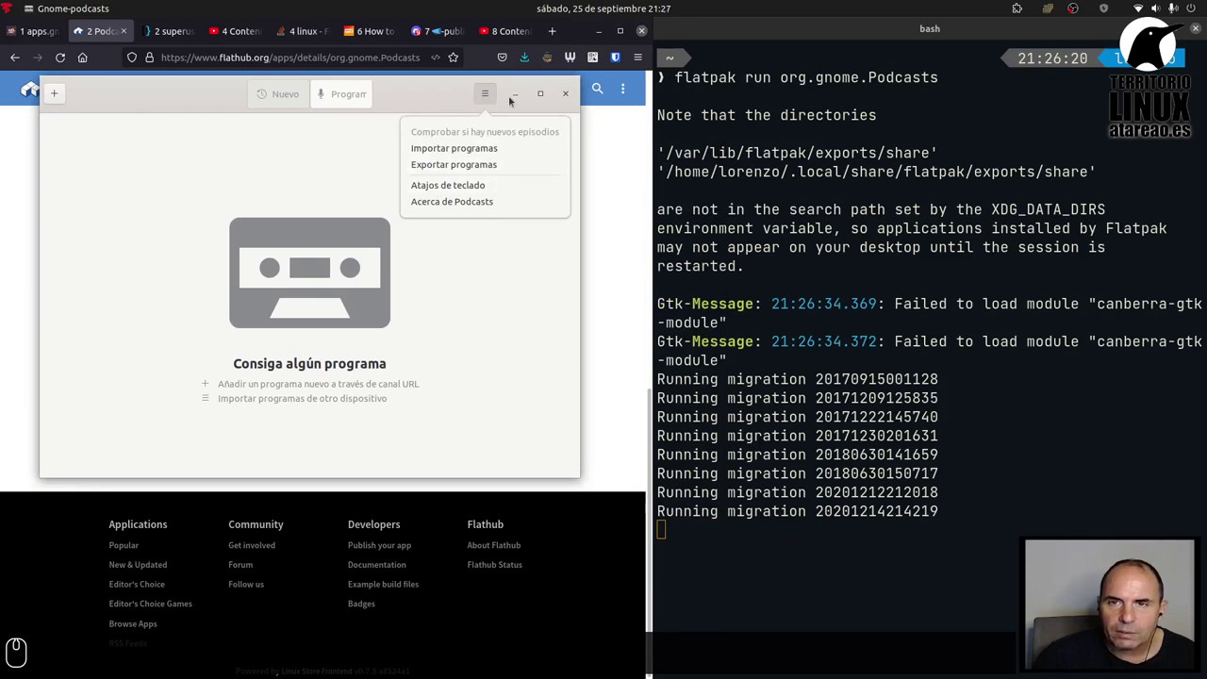
click(437, 100)
click(54, 92)
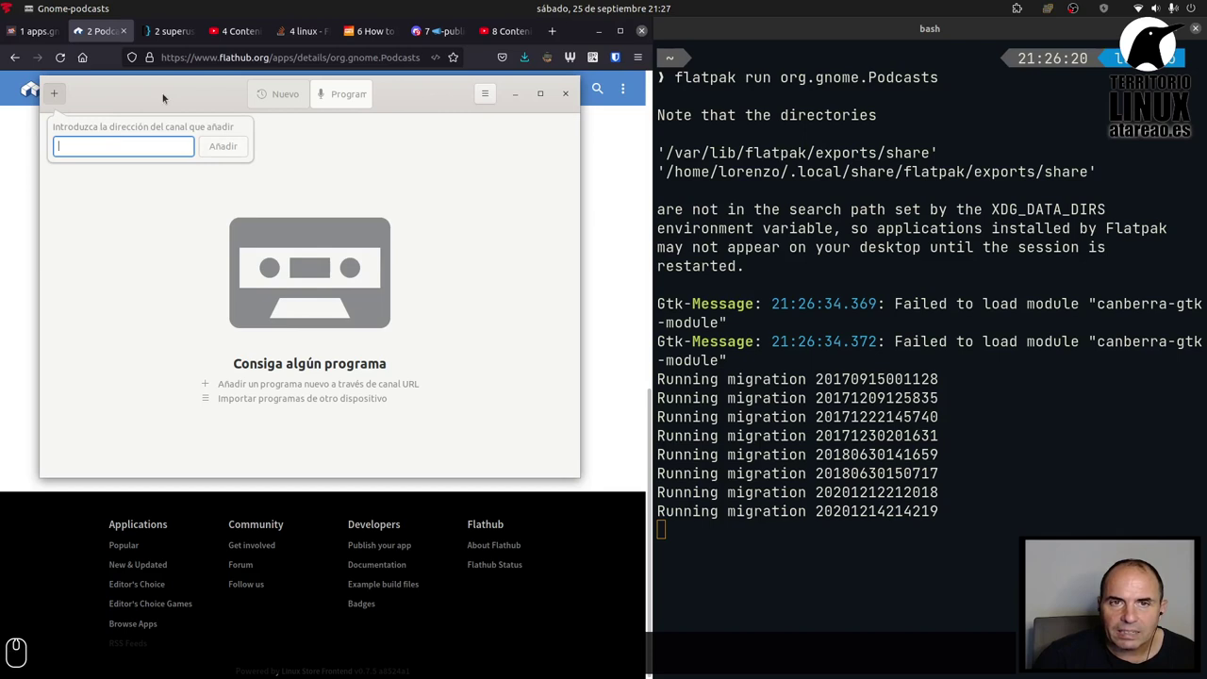
click(165, 93)
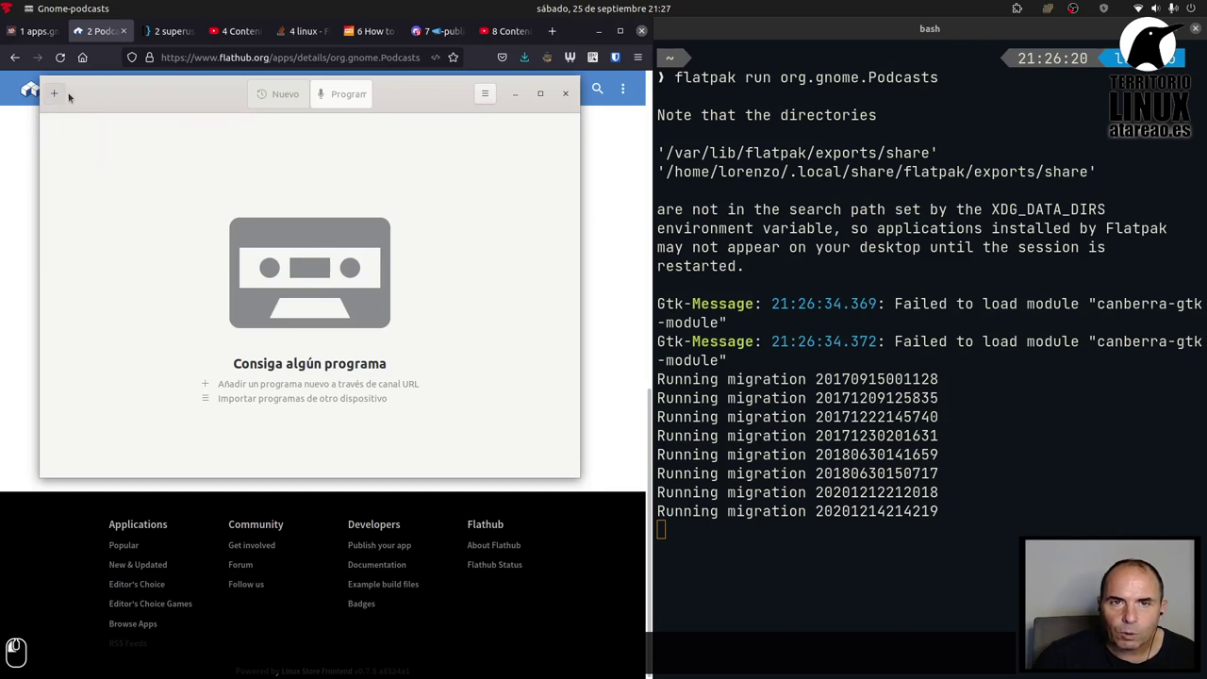
click(54, 93)
key(g)
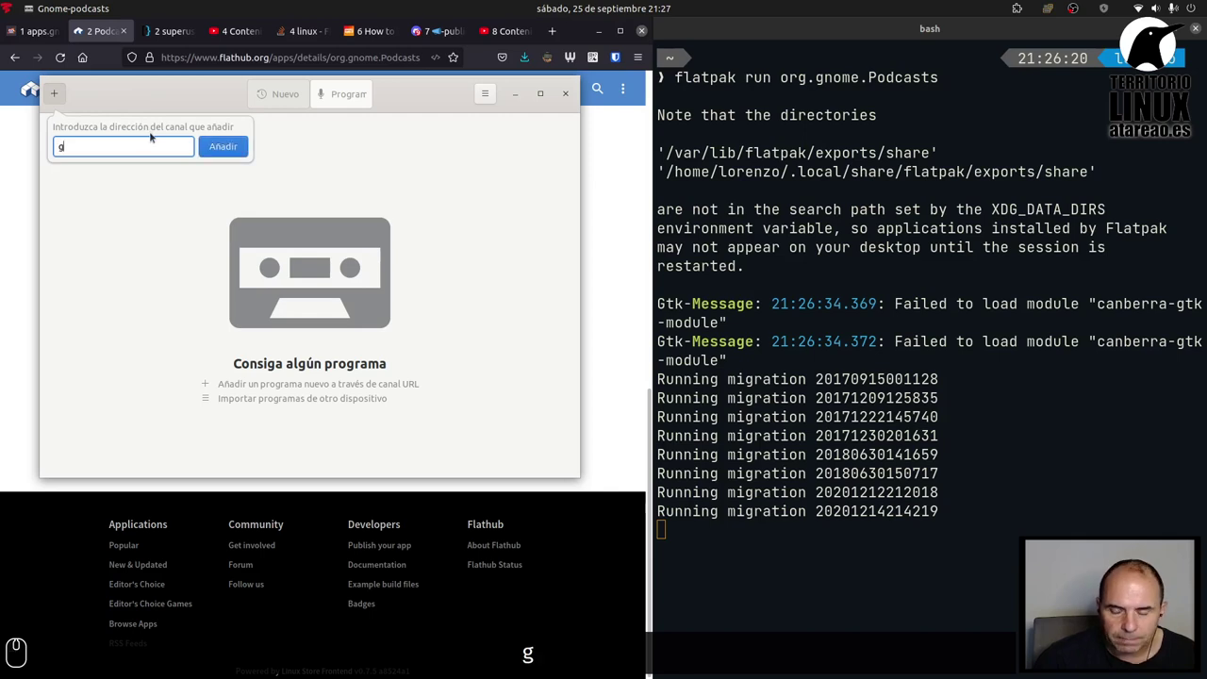
text(atareao)
key(Return)
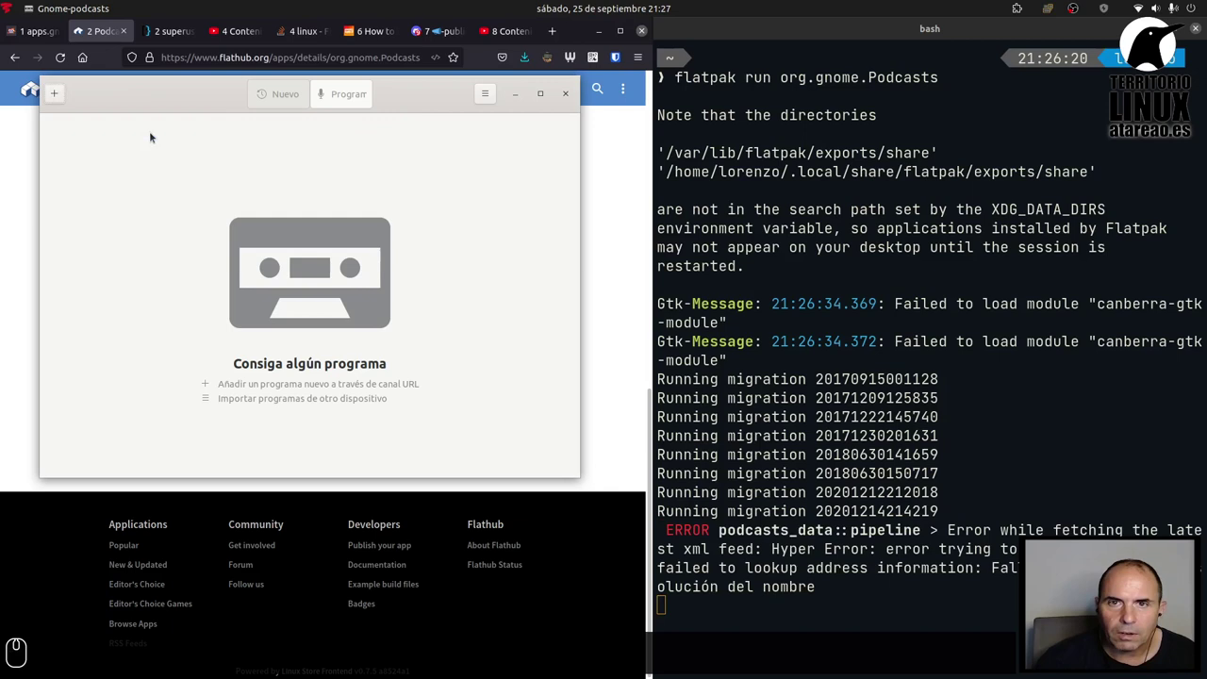
drag(358, 81, 493, 81)
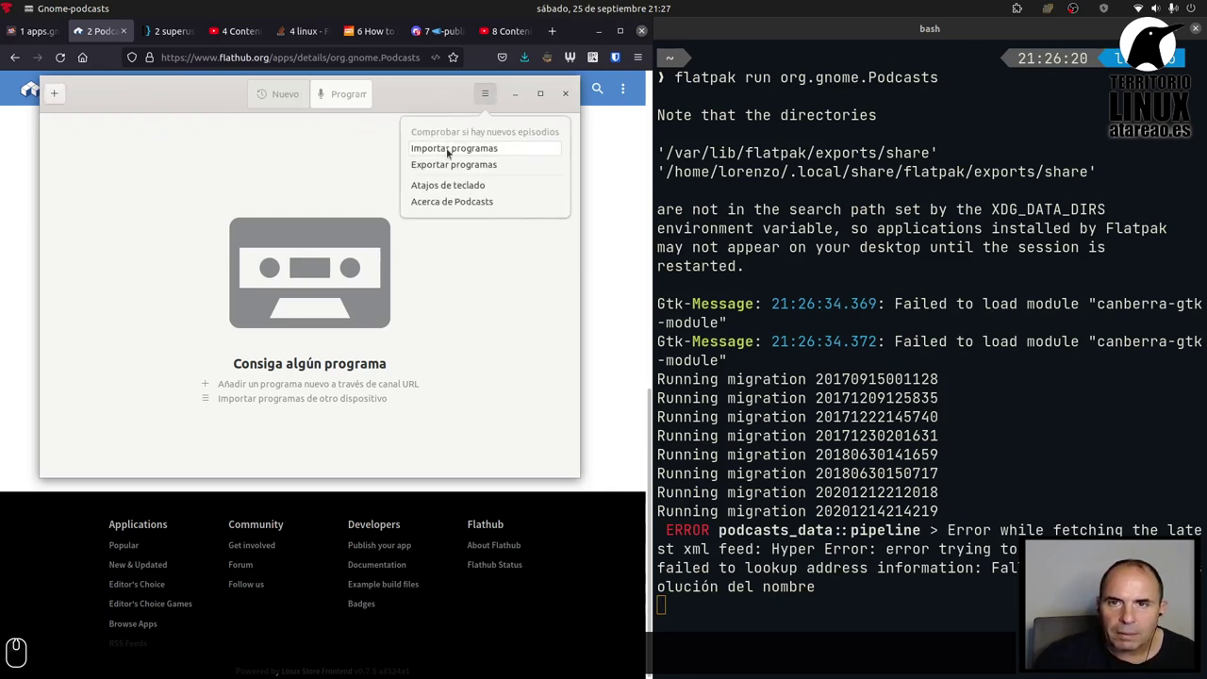
click(451, 180)
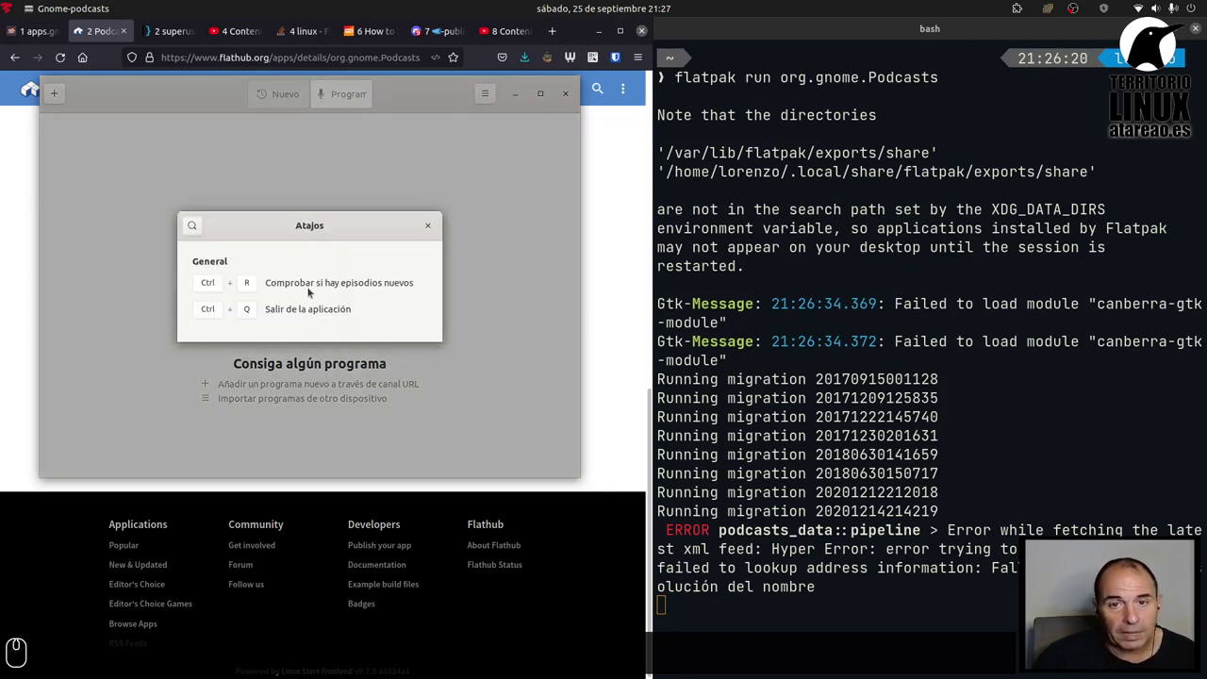
click(431, 219)
click(488, 95)
click(472, 201)
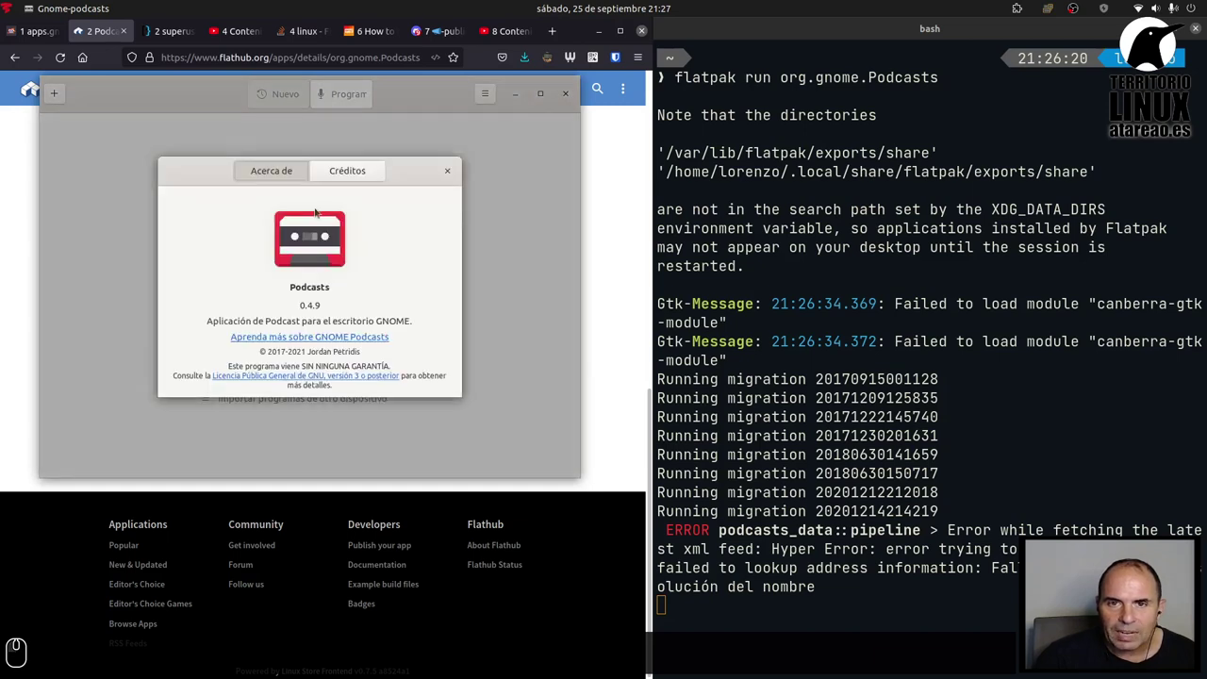
click(372, 167)
click(289, 167)
click(450, 161)
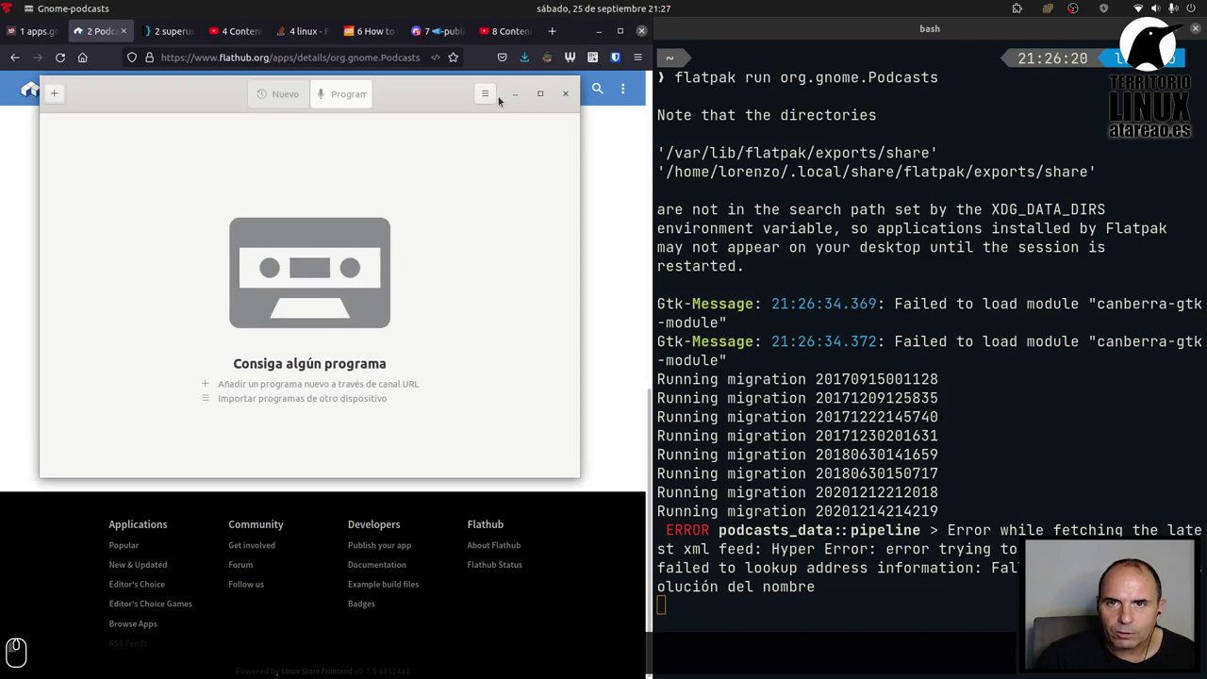
click(499, 91)
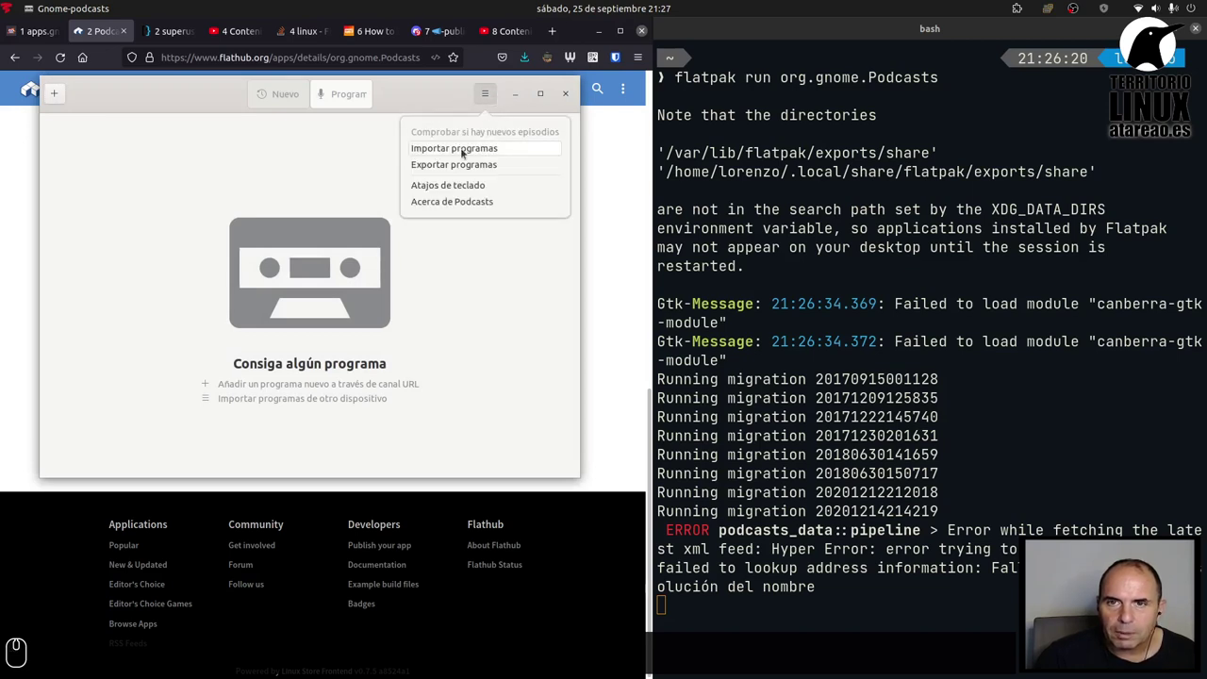
click(465, 143)
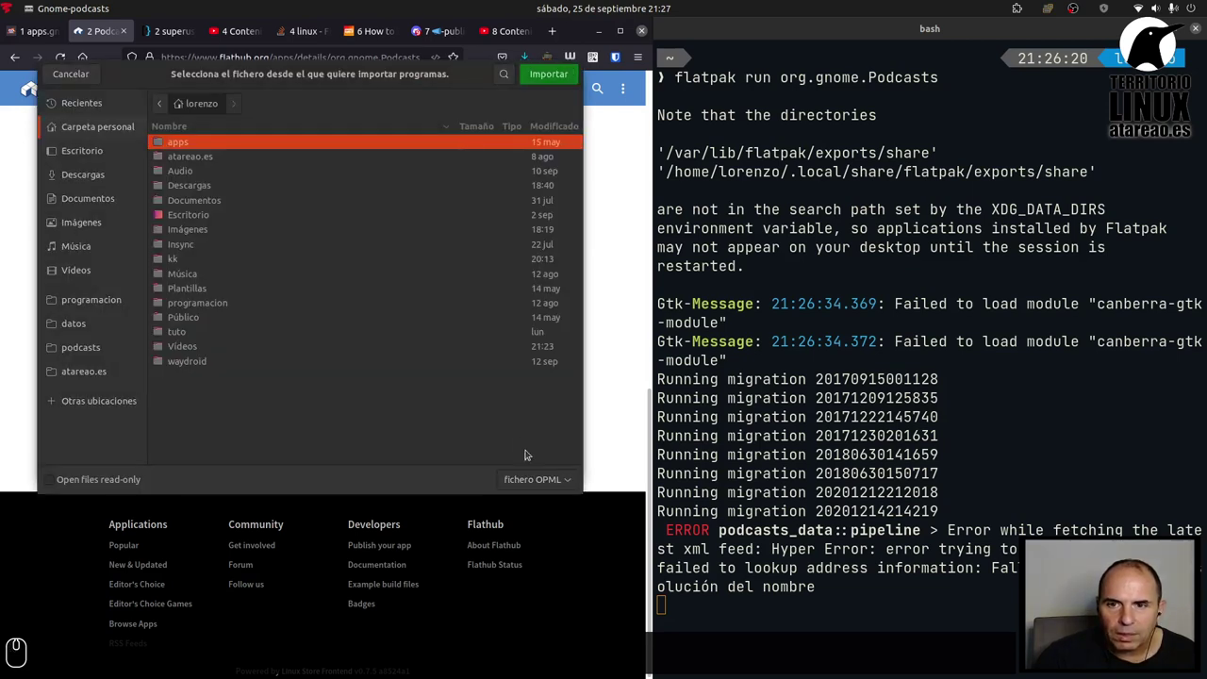
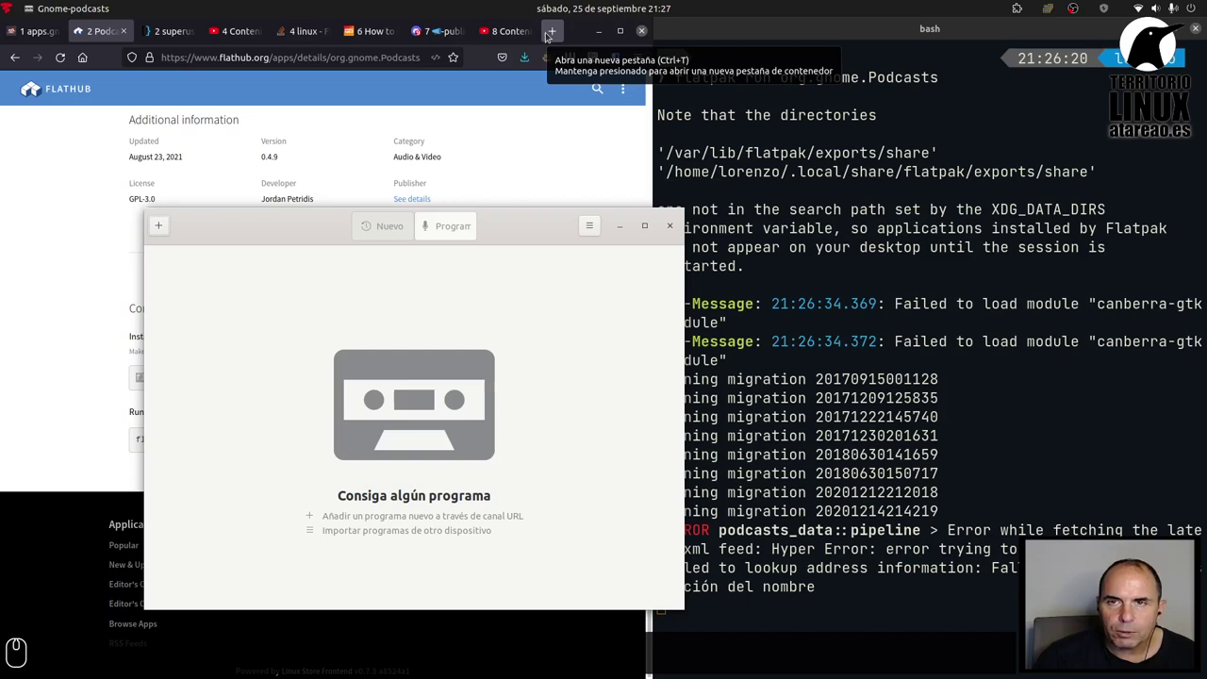
- In a new Firefox tab, enter atareao- in the address bar to bring up feed suggestions
click(552, 38)
text(atareao.es/)
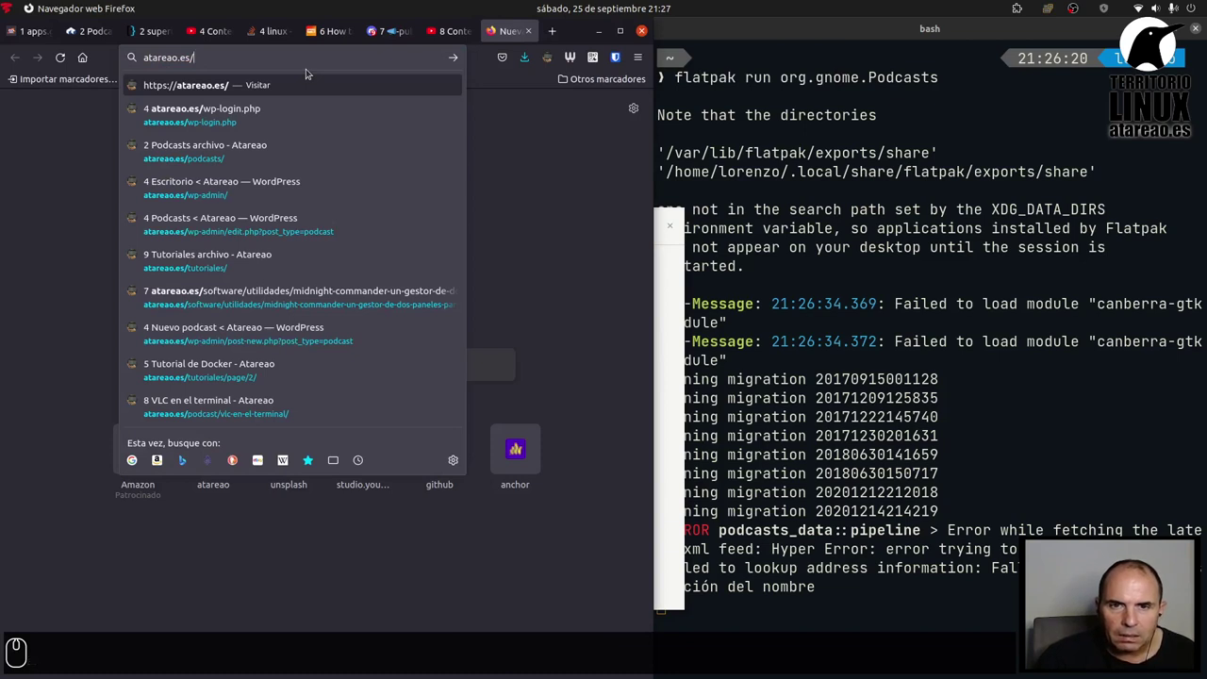
text(po)
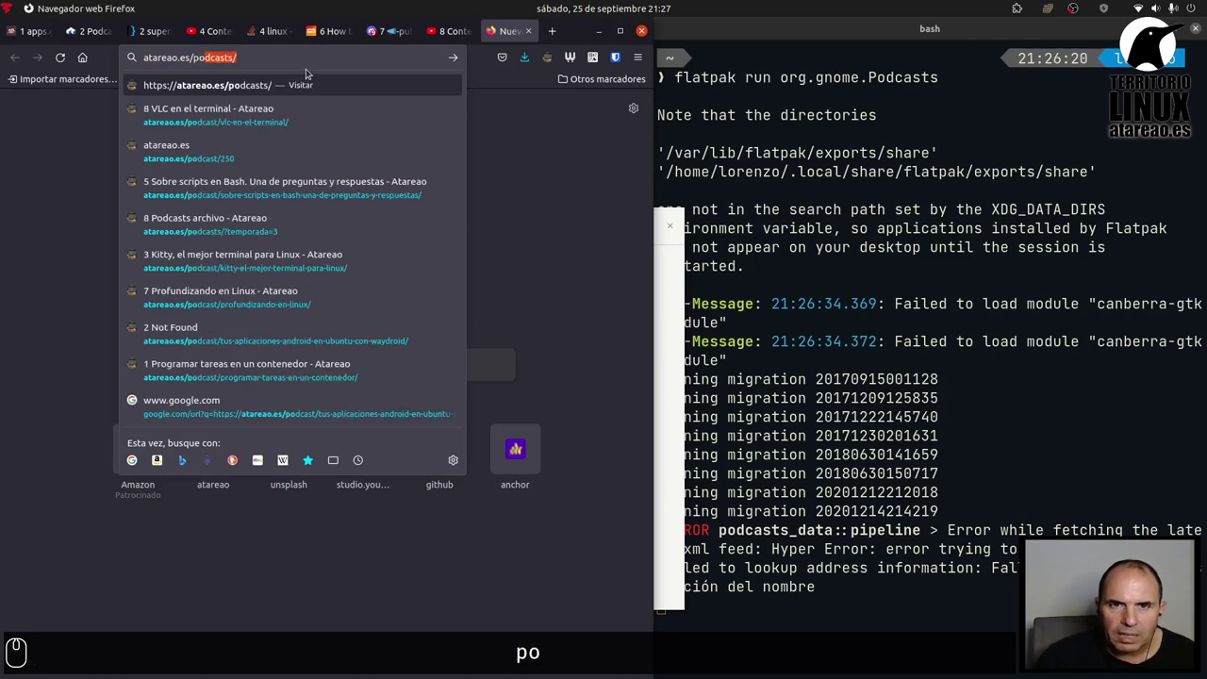
key(BackSpace)
key(BackSpace)
key(BackSpace)
key(BackSpace)
key(BackSpace)
key(BackSpace)
key(=)
key(-)
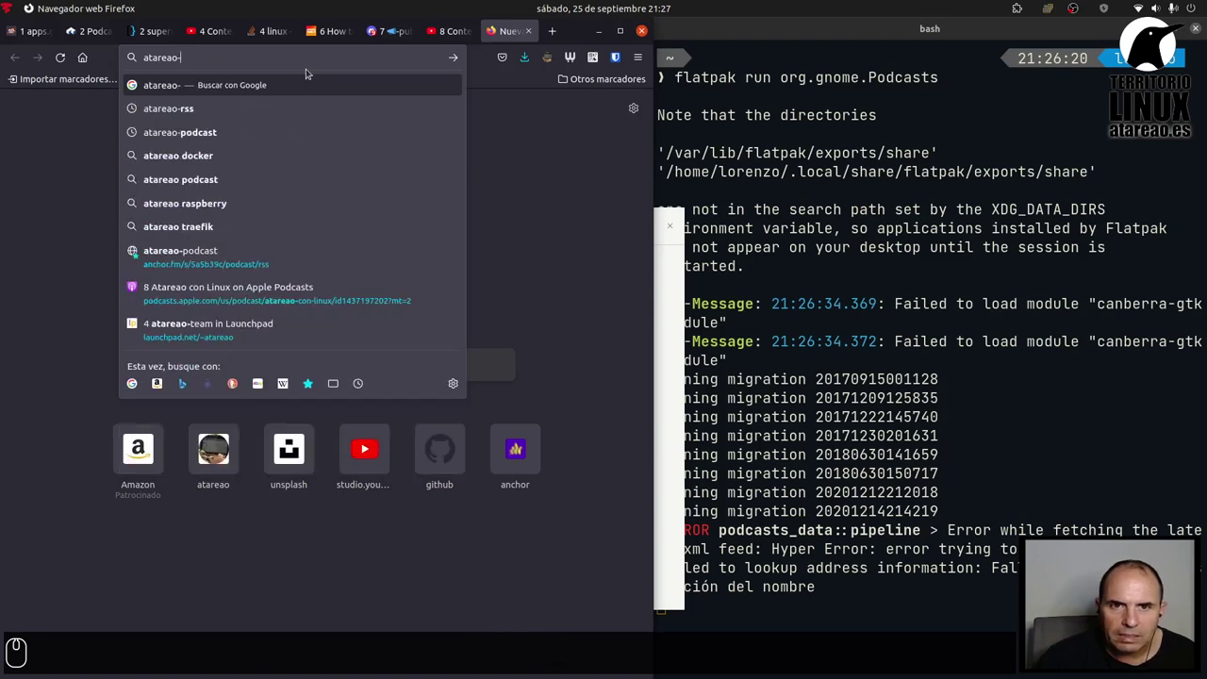
- Pick the anchor.fm atareao podcast RSS suggestion, copy its URL and switch back to Podcasts
key(Down)
key(Down)
key(Down)
key(Down)
key(Down)
key(Down)
key(Down)
key(Down)
key(Up)
key(Down)
key(Up)
text(↓↓↓↓↓↓↓↓↓↑↓↑)
key(Up)
key(ctrl+a)
key(ctrl+c)
key(alt+Tab)
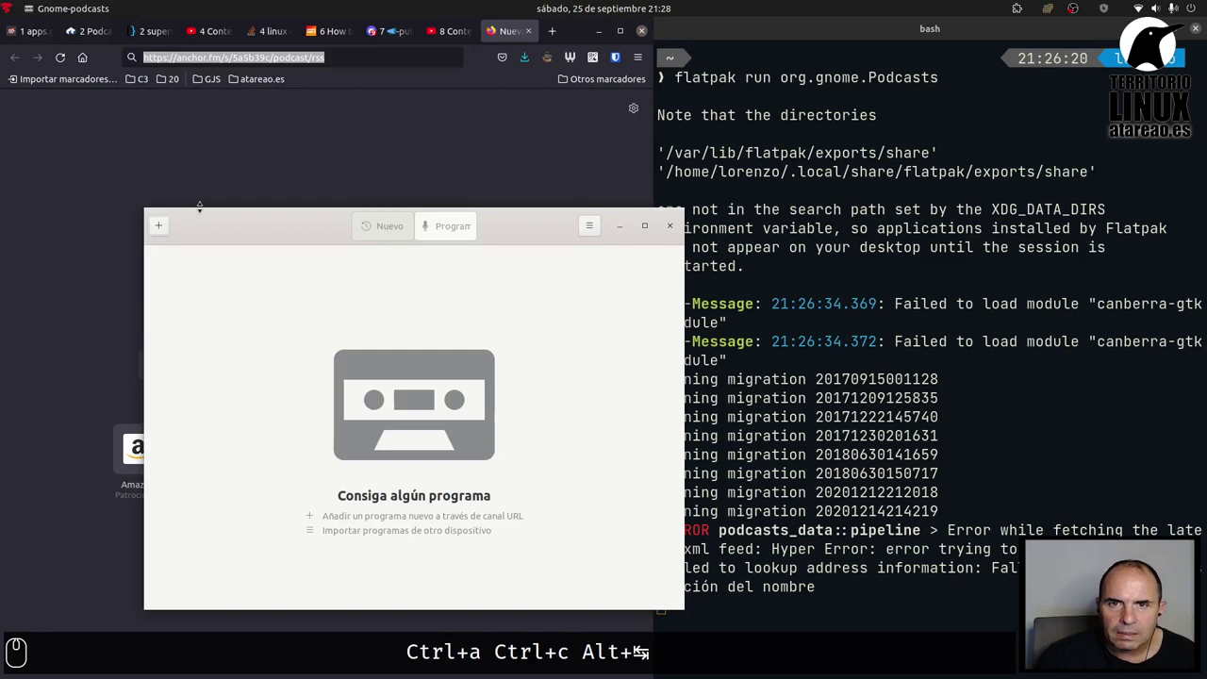
- Add the pasted anchor.fm atareao RSS URL with Añadir so its episodes are listed
click(158, 223)
key(ctrl+v)
click(322, 280)
drag(299, 216, 216, 53)
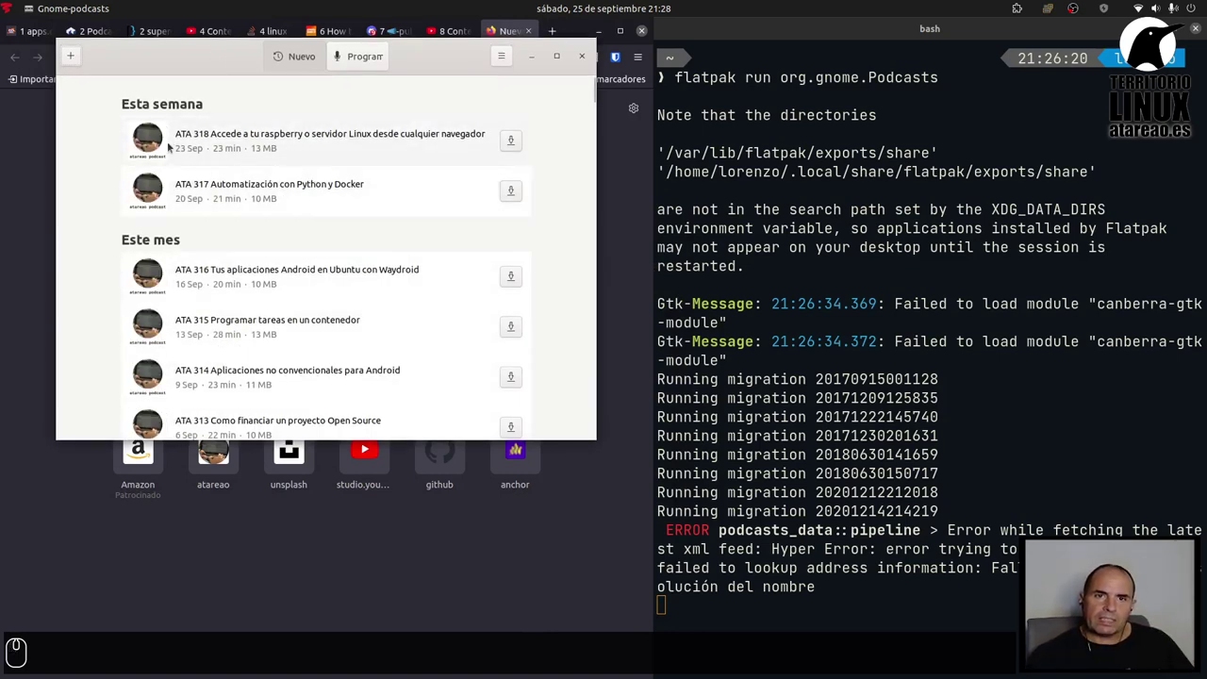
scroll(down, 3)
- Start downloading episode ATA 318 of atareao podcast
scroll(up, 3)
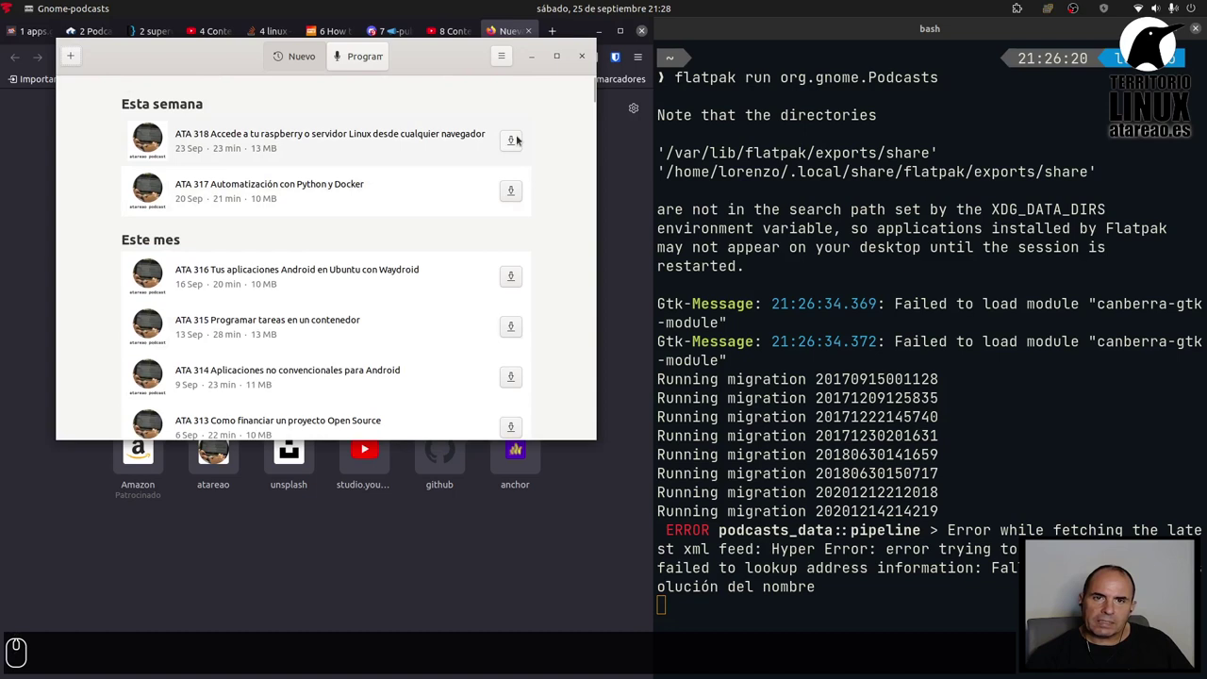
click(519, 130)
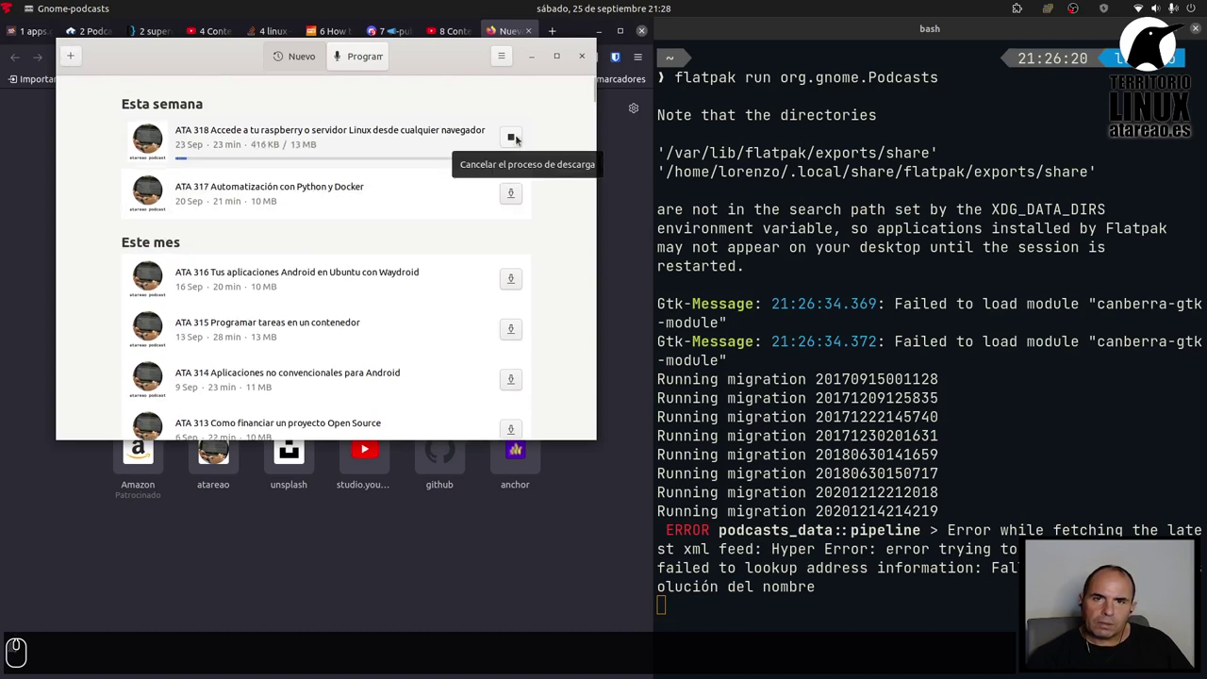
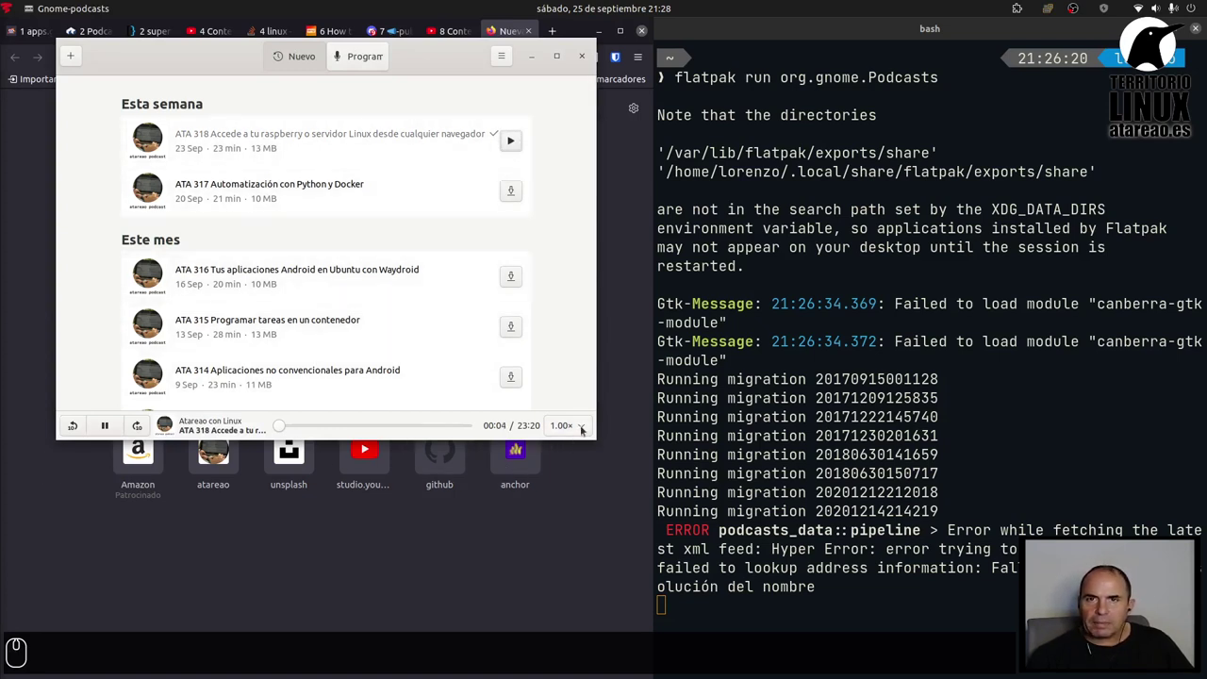
- Play ATA 318 at 2.00×, return to 1.00×, skip back a few seconds and pause it
click(584, 426)
click(571, 330)
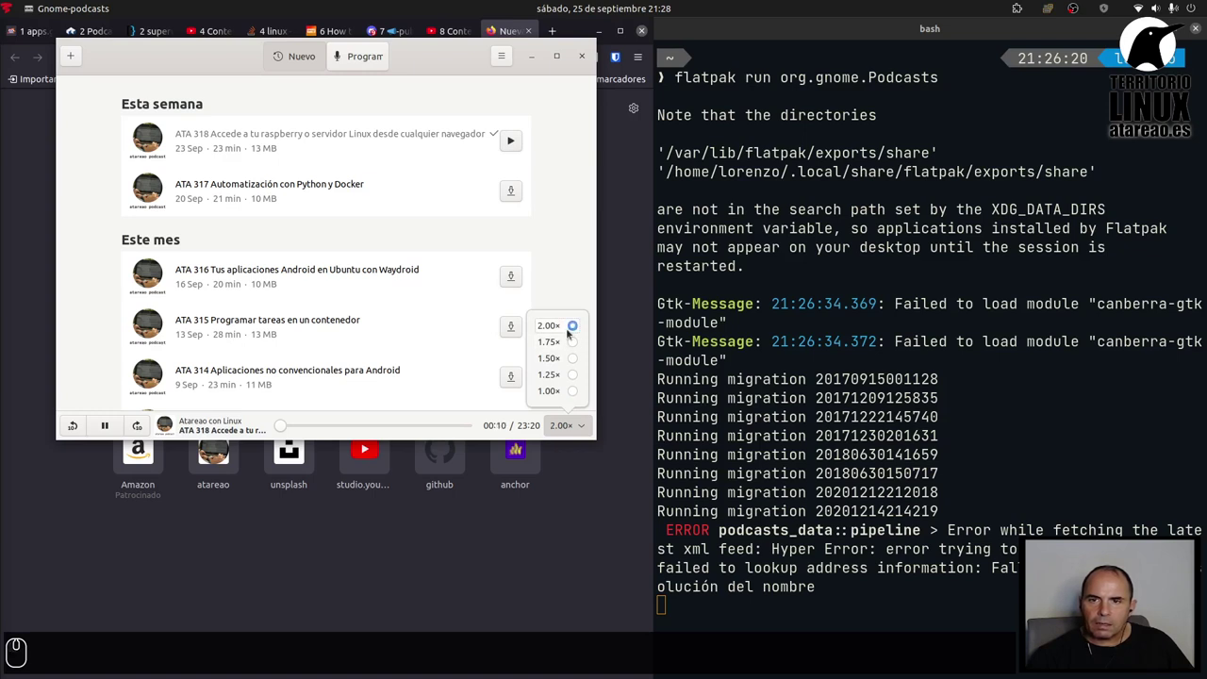
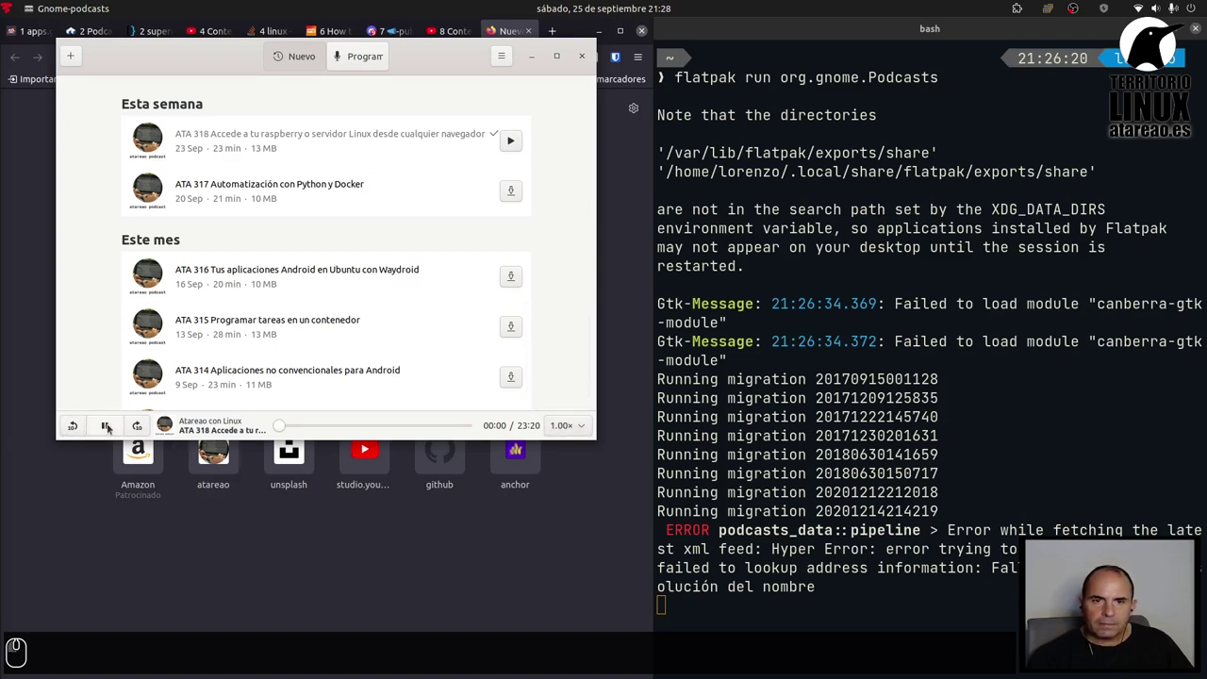
click(148, 426)
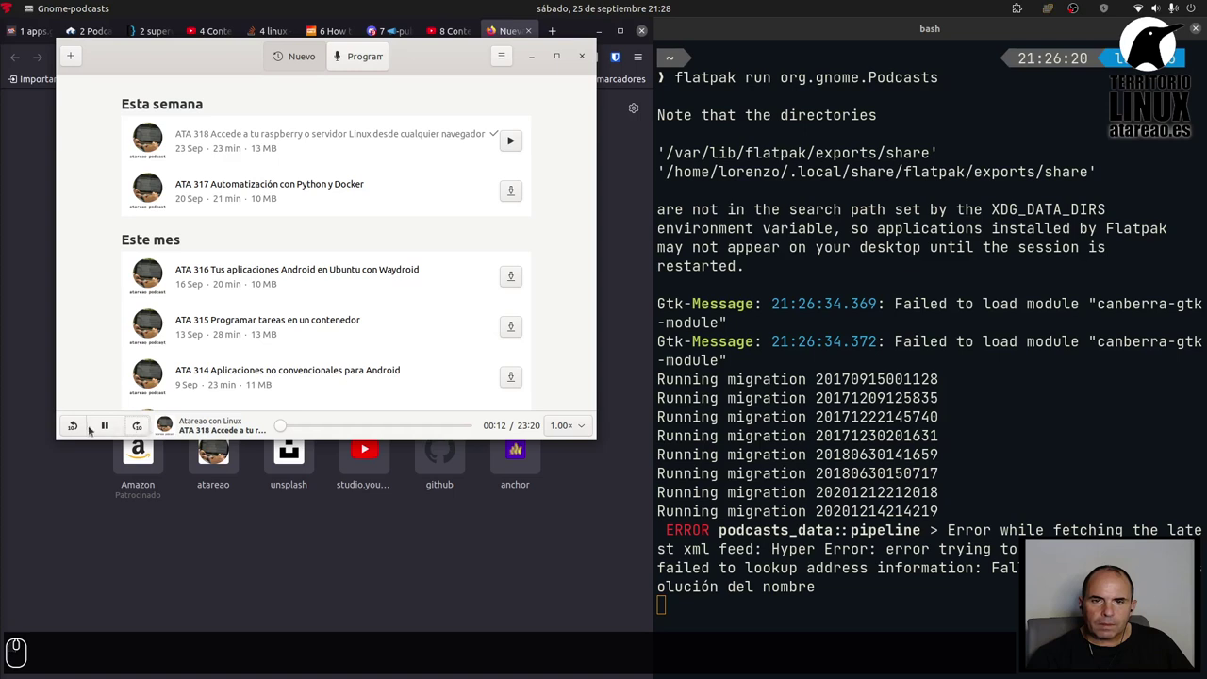
click(79, 426)
click(118, 427)
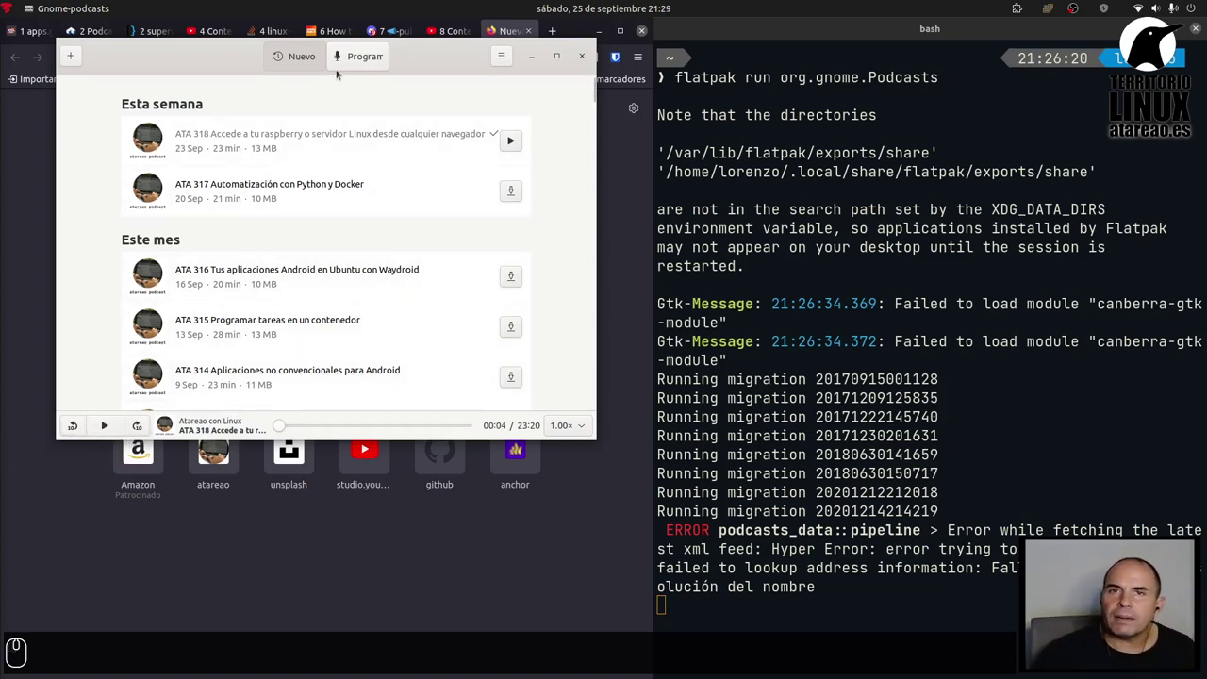
- From the Programas library, open the atareao podcast page and scroll through its description and episodes
click(312, 52)
click(377, 61)
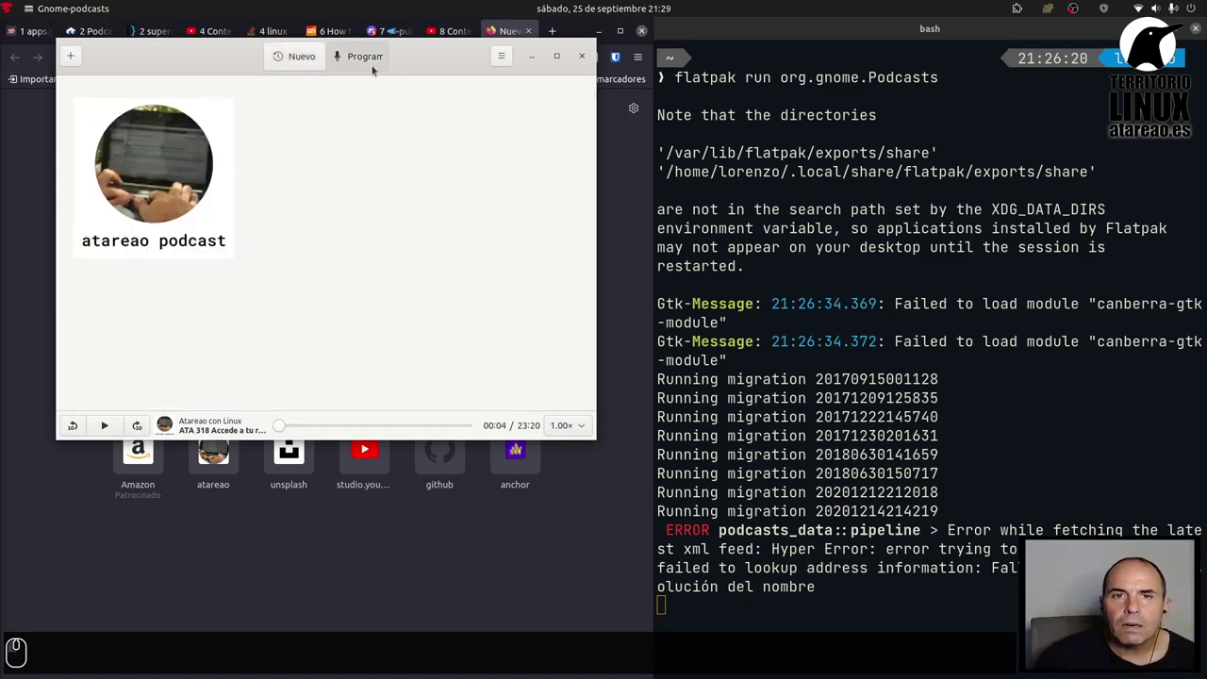
click(187, 164)
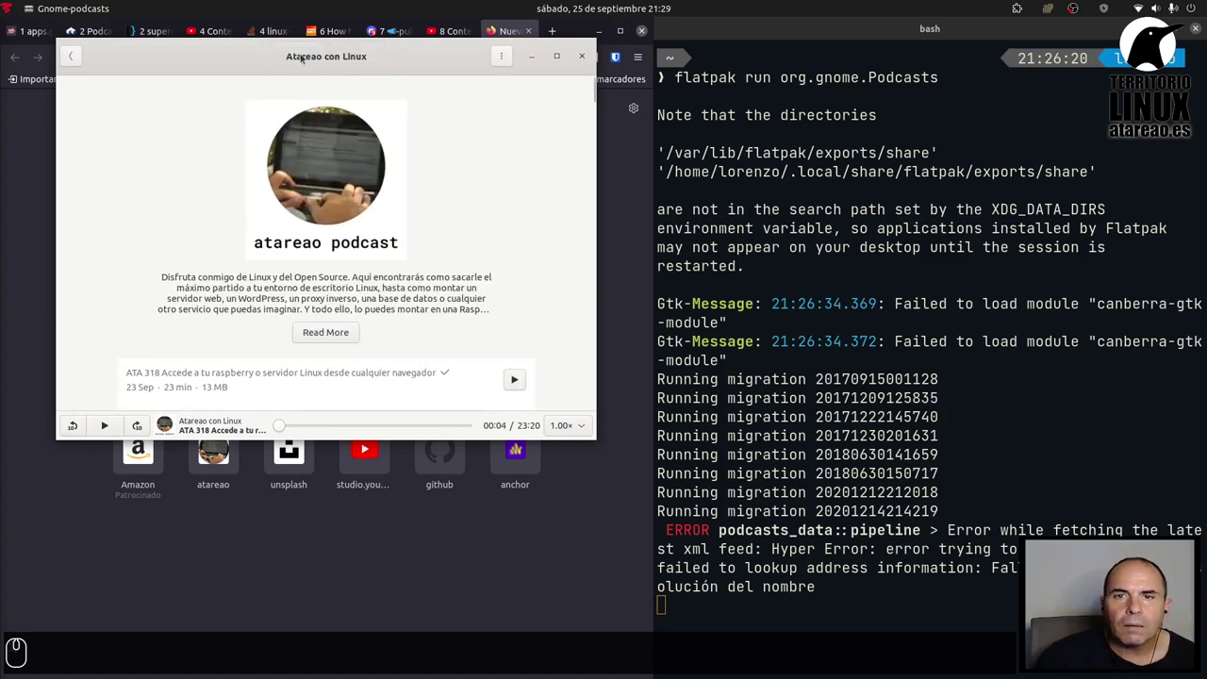
scroll(down, 3)
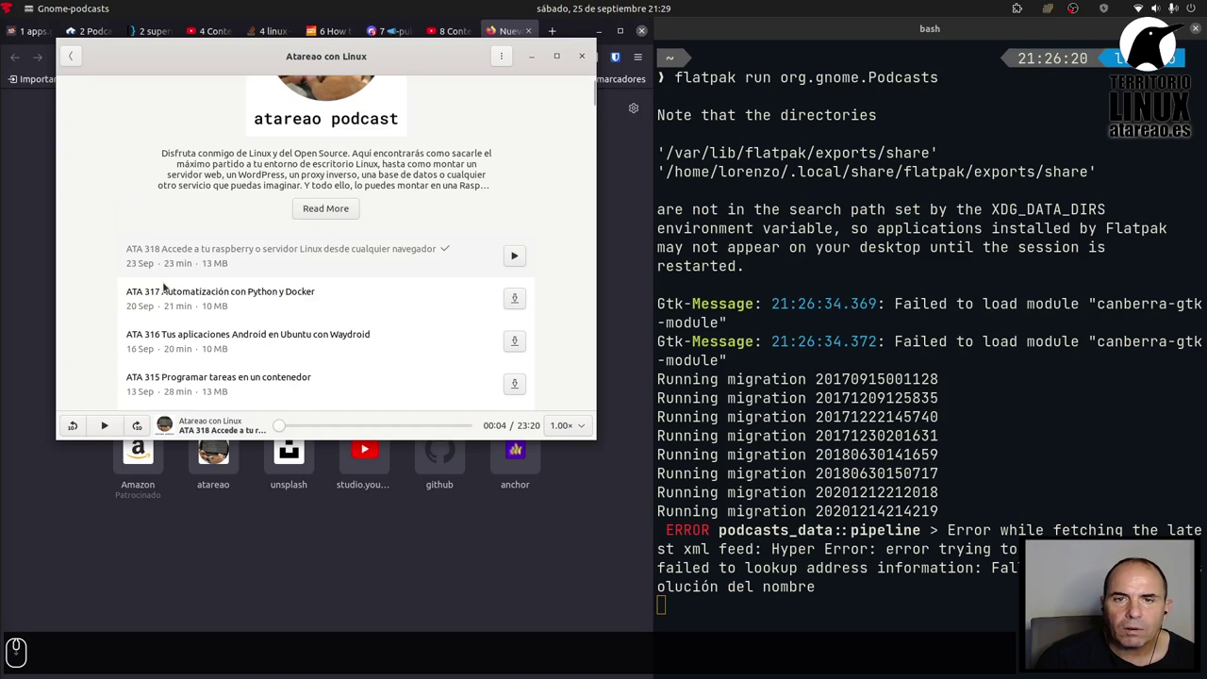
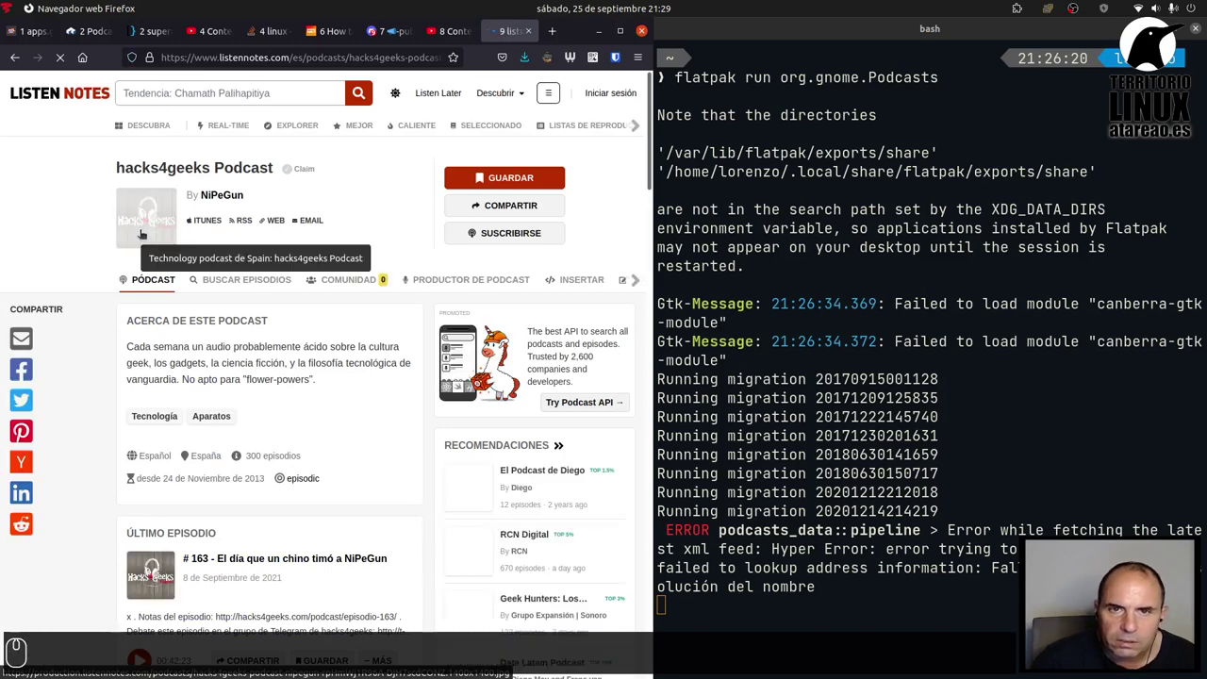
- Scroll through the Google results for nipegun rss podcast looking for the Spreaker feed
scroll(down, 3)
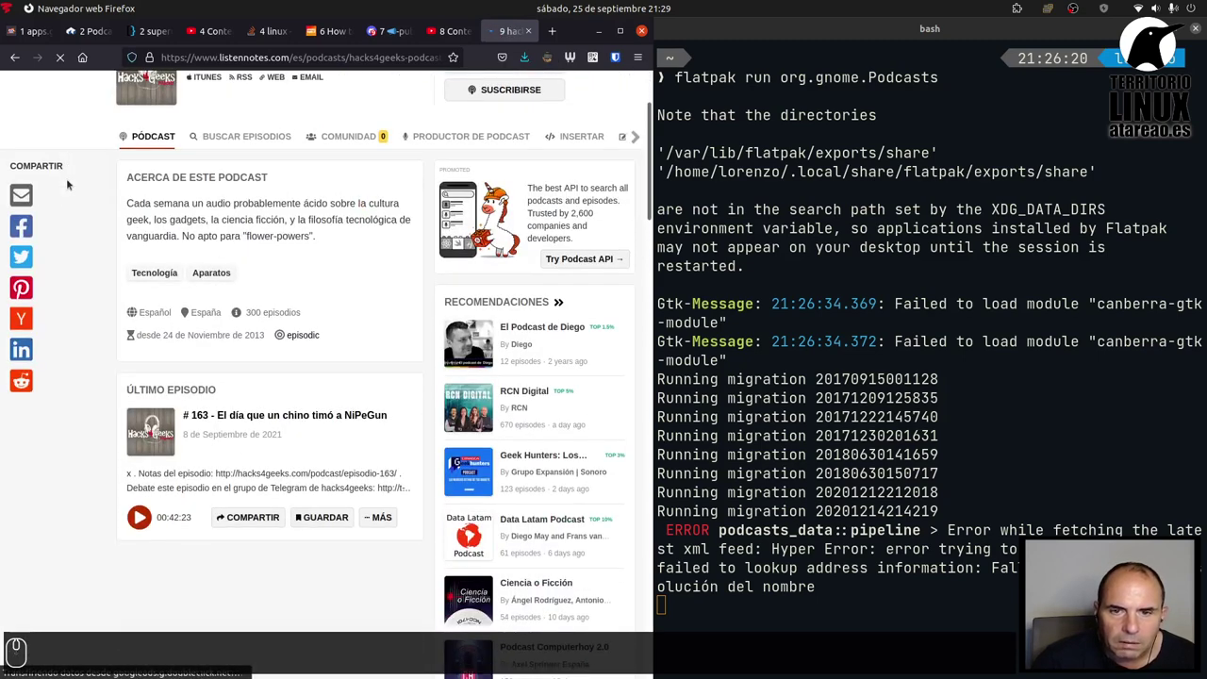
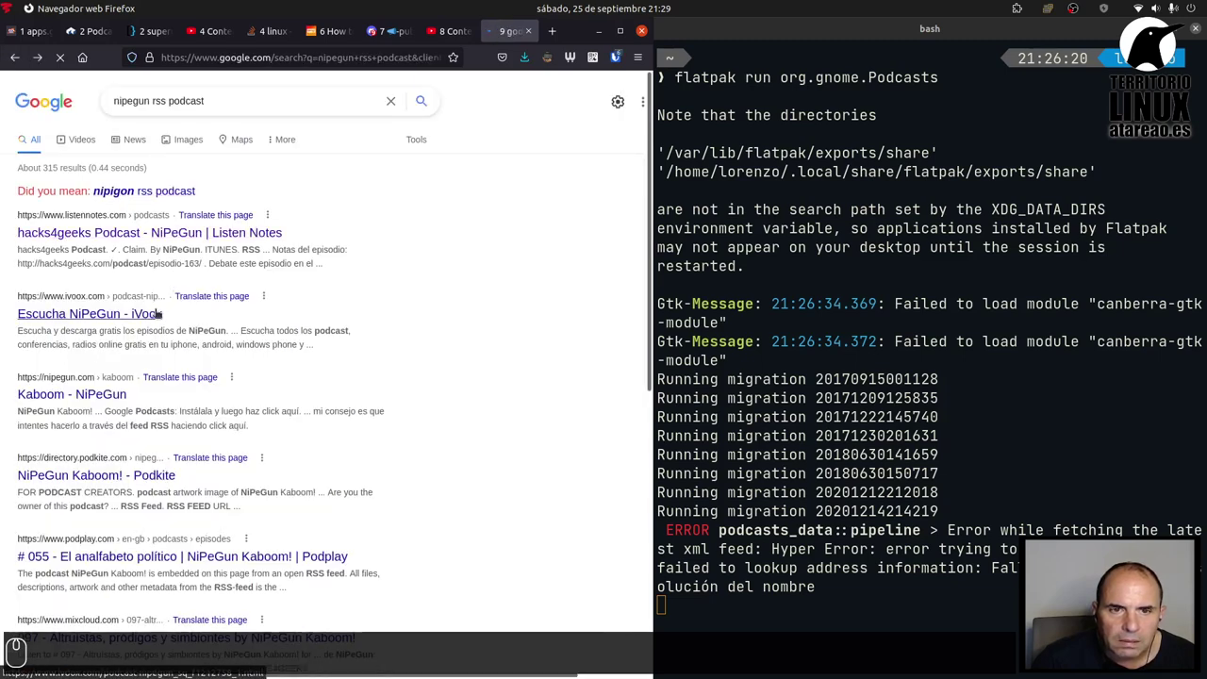
scroll(down, 3)
scroll(up, 3)
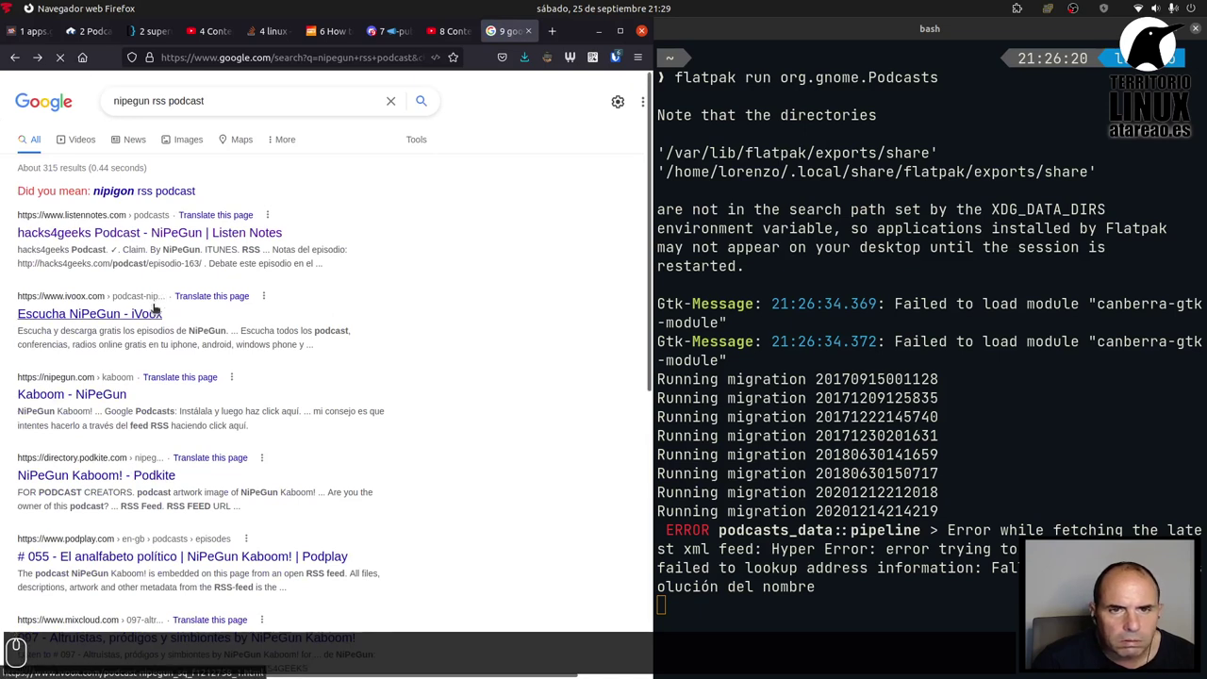
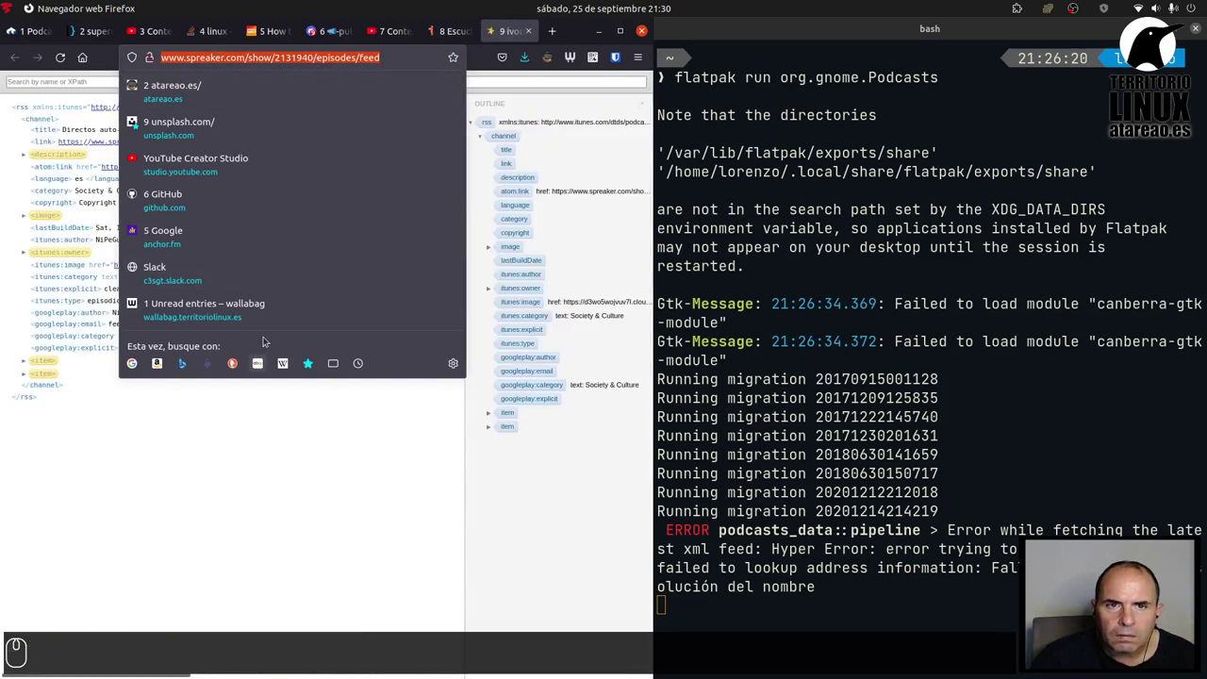
- Copy the Spreaker feed URL and add Directos auto-destructivos as a new subscription in Podcasts
key(ctrl+c)
key(alt+Tab)
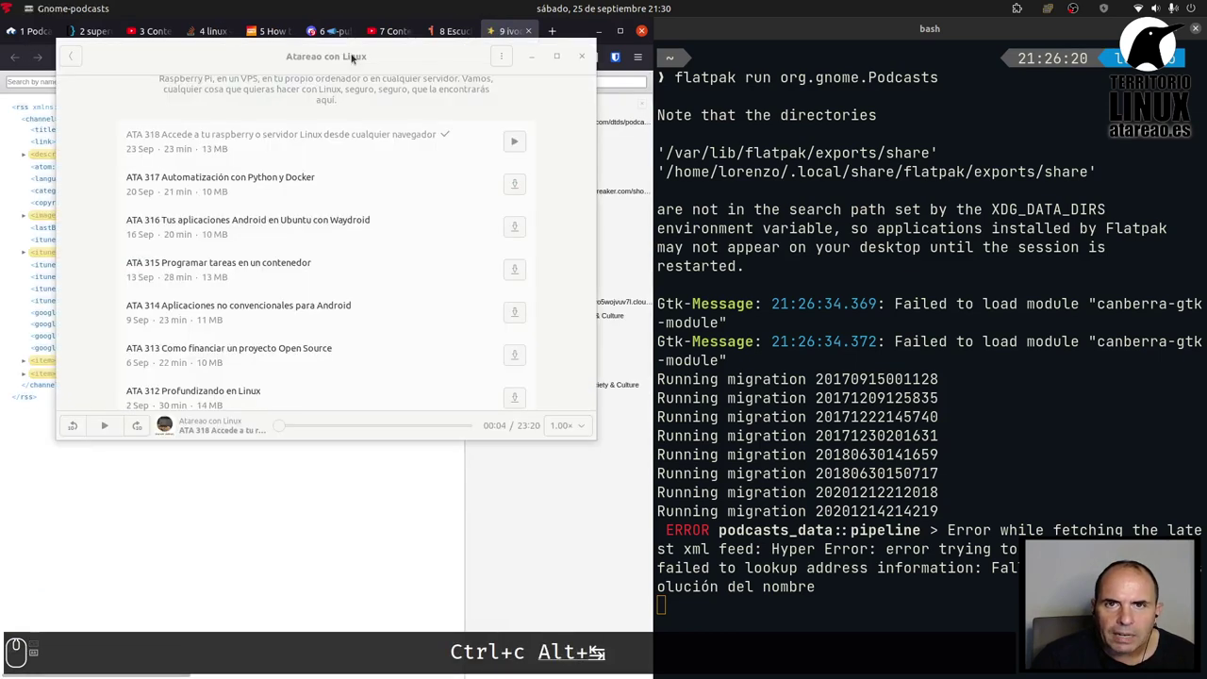
drag(386, 71, 76, 234)
key(ctrl+v)
click(251, 291)
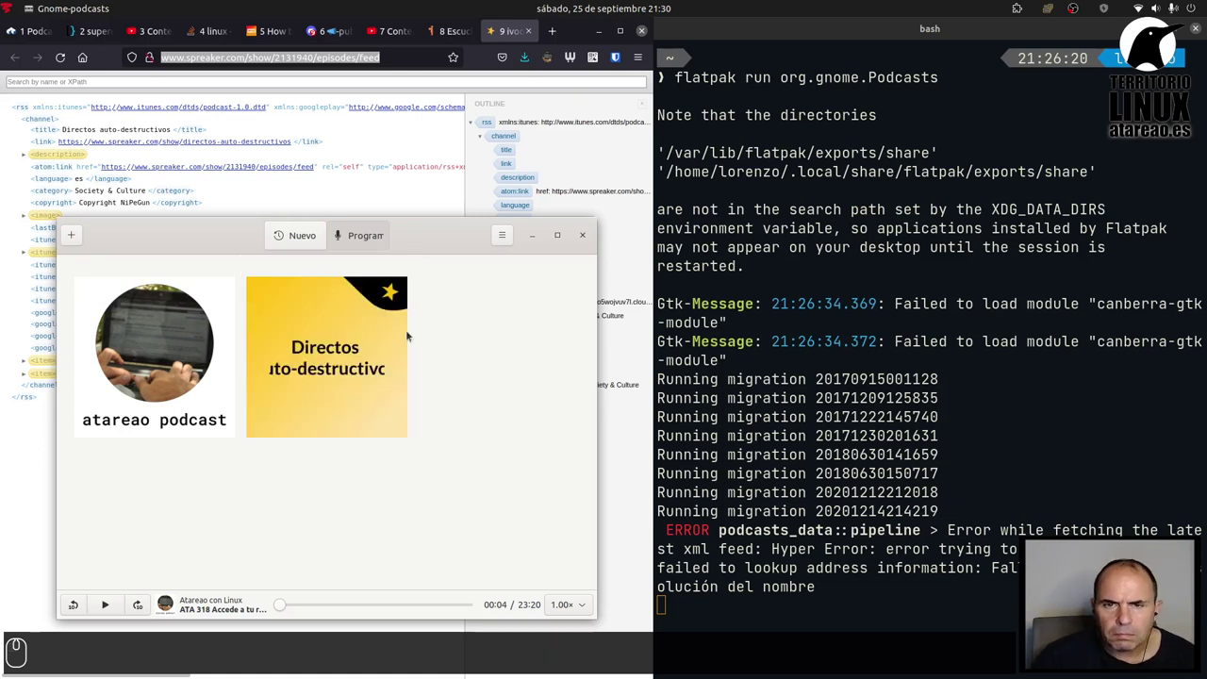
- Review the Directos auto-destructivos show page with its two episodes, then return to the library
scroll(up, 3)
scroll(down, 3)
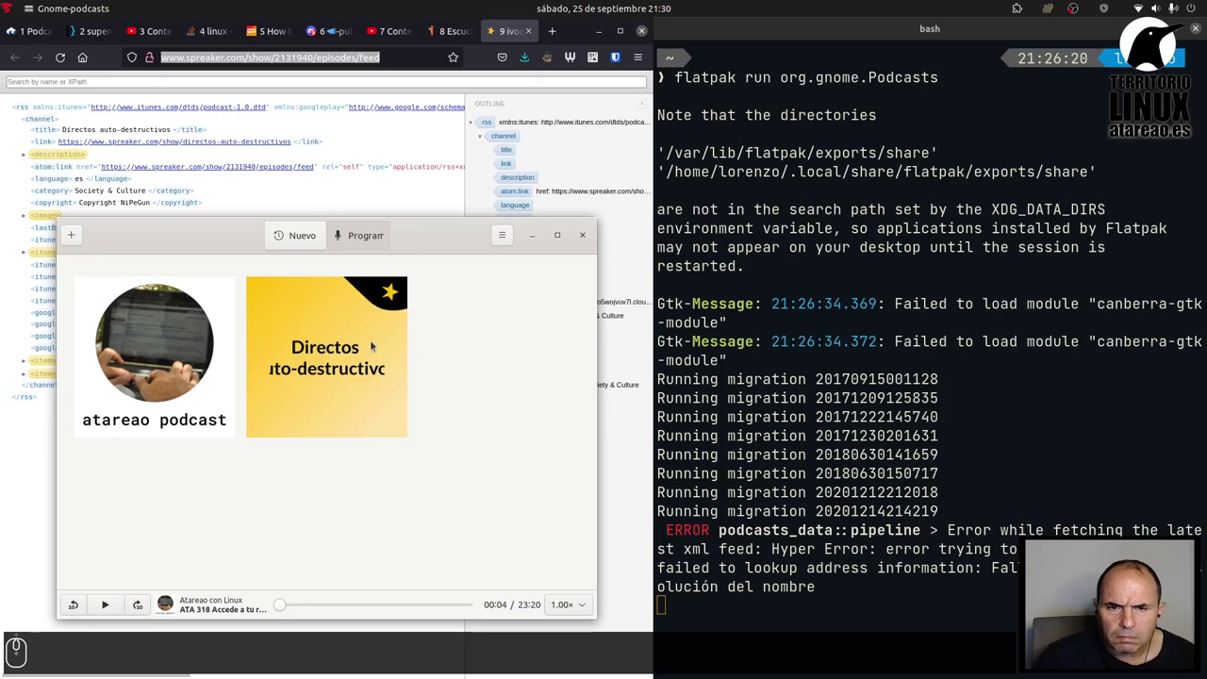
click(374, 336)
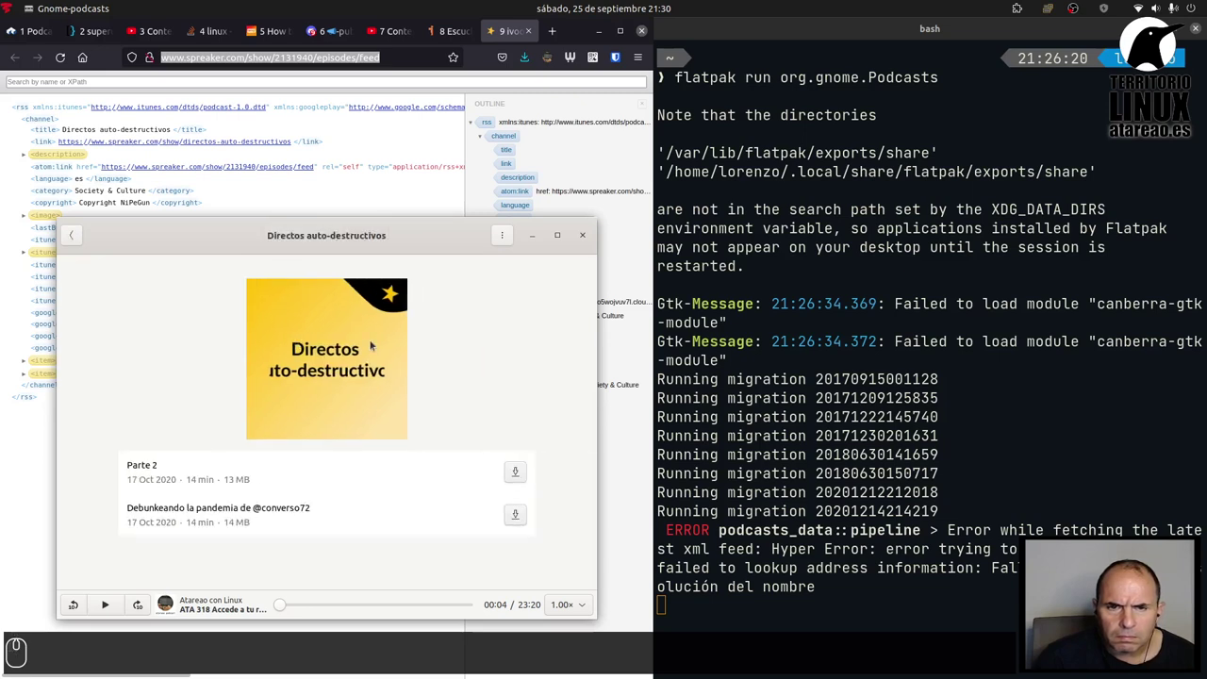
scroll(down, 3)
scroll(up, 3)
click(76, 227)
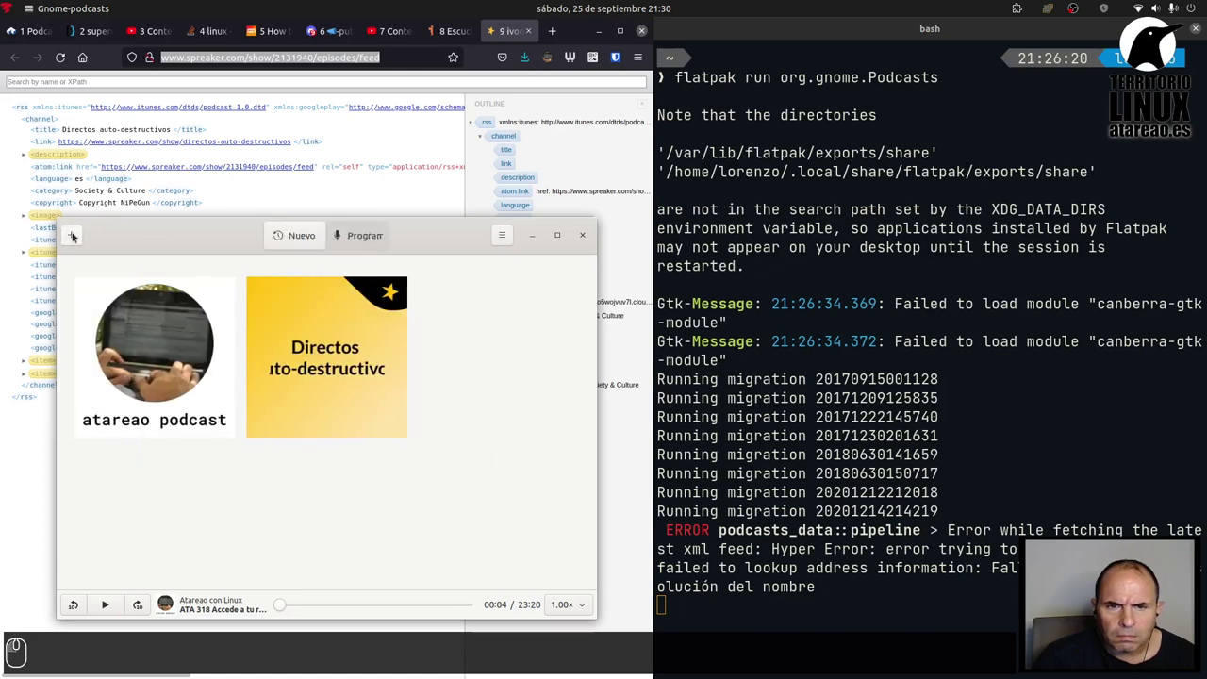
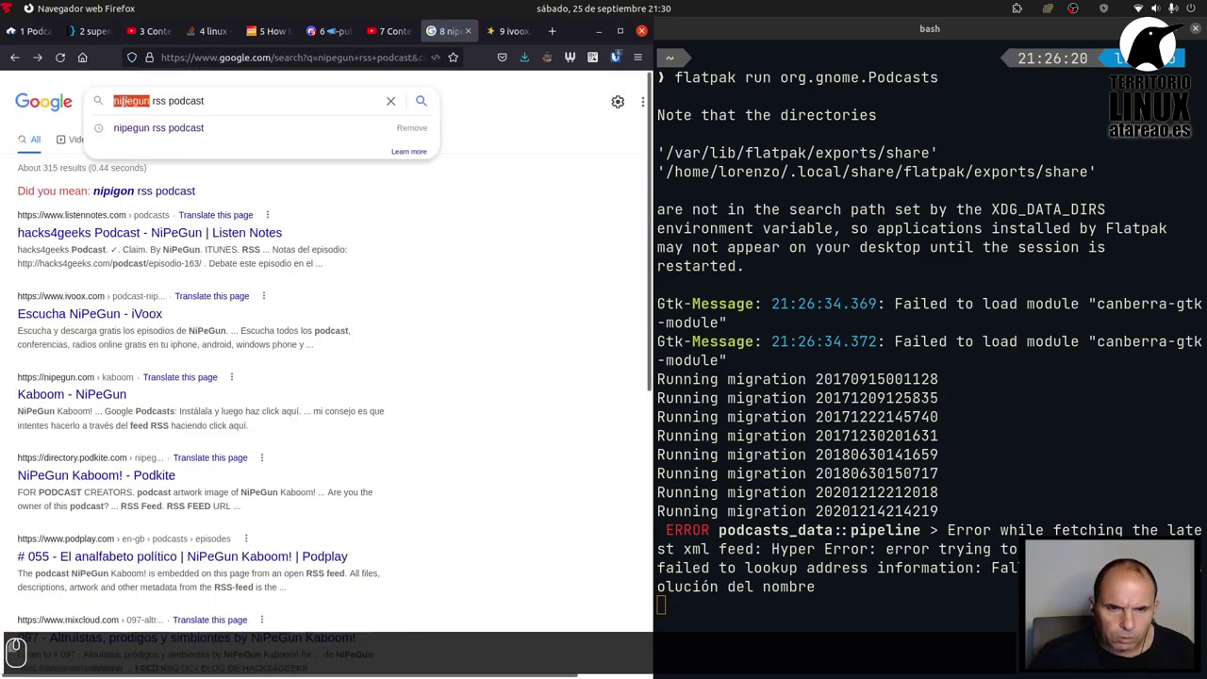
- Search Google for 'ugeek rss podcast', correcting the mistyped 'ugge' to 'ugeek'
text(ugge)
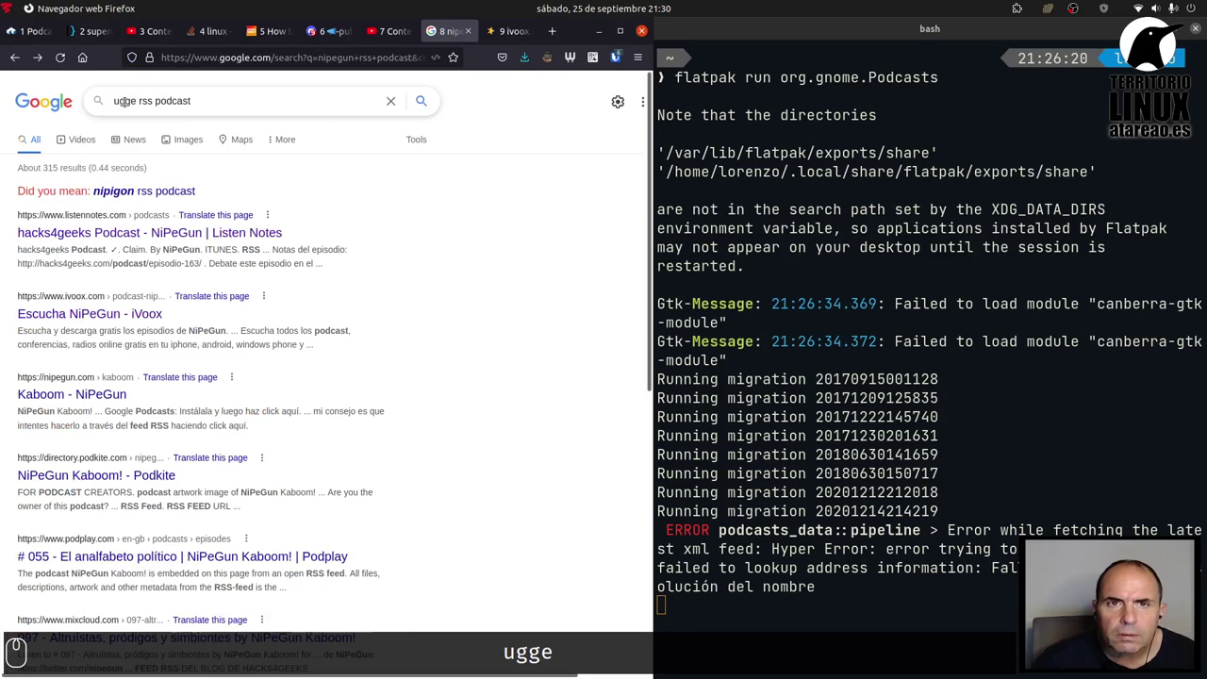
key(BackSpace)
key(BackSpace)
text(eek)
key(Return)
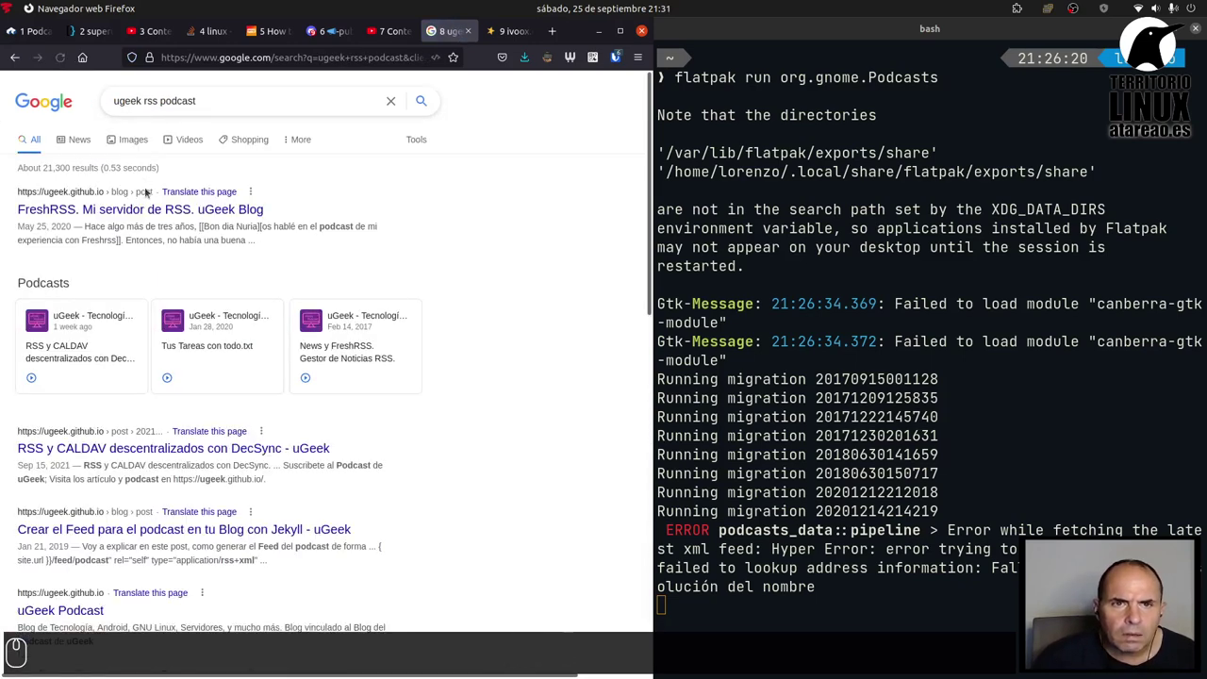
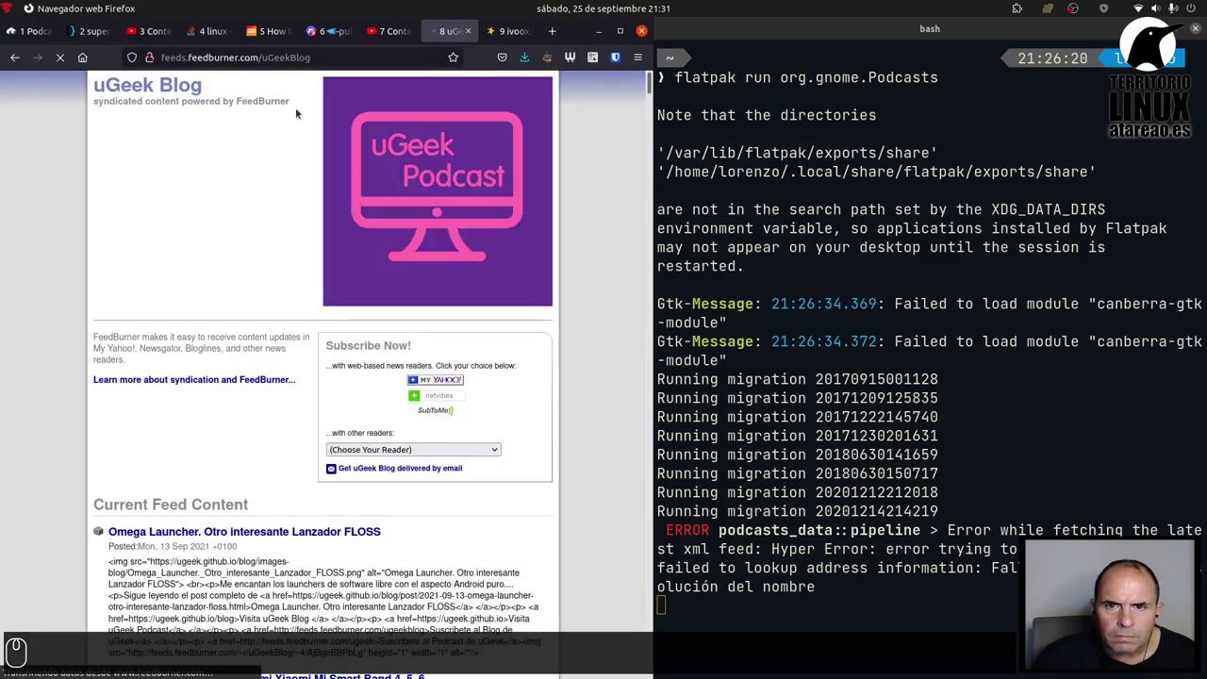
- Scroll down through the results and the uGeek FeedBurner feed posts
scroll(down, 3)
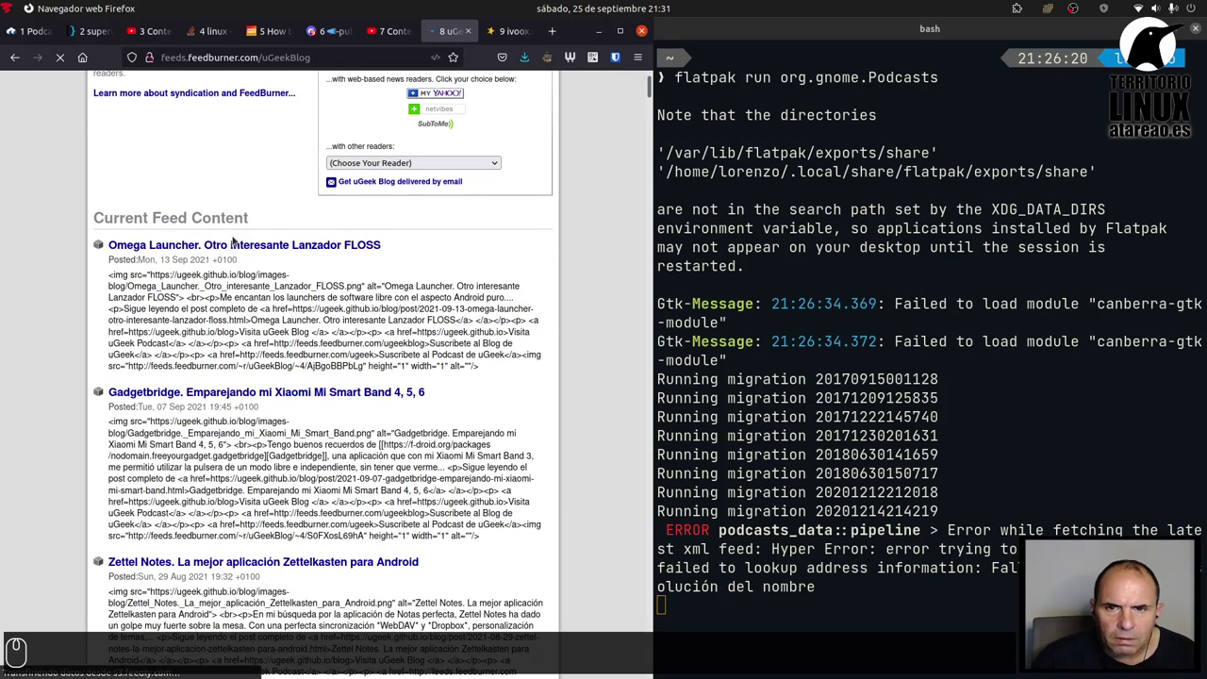
scroll(down, 3)
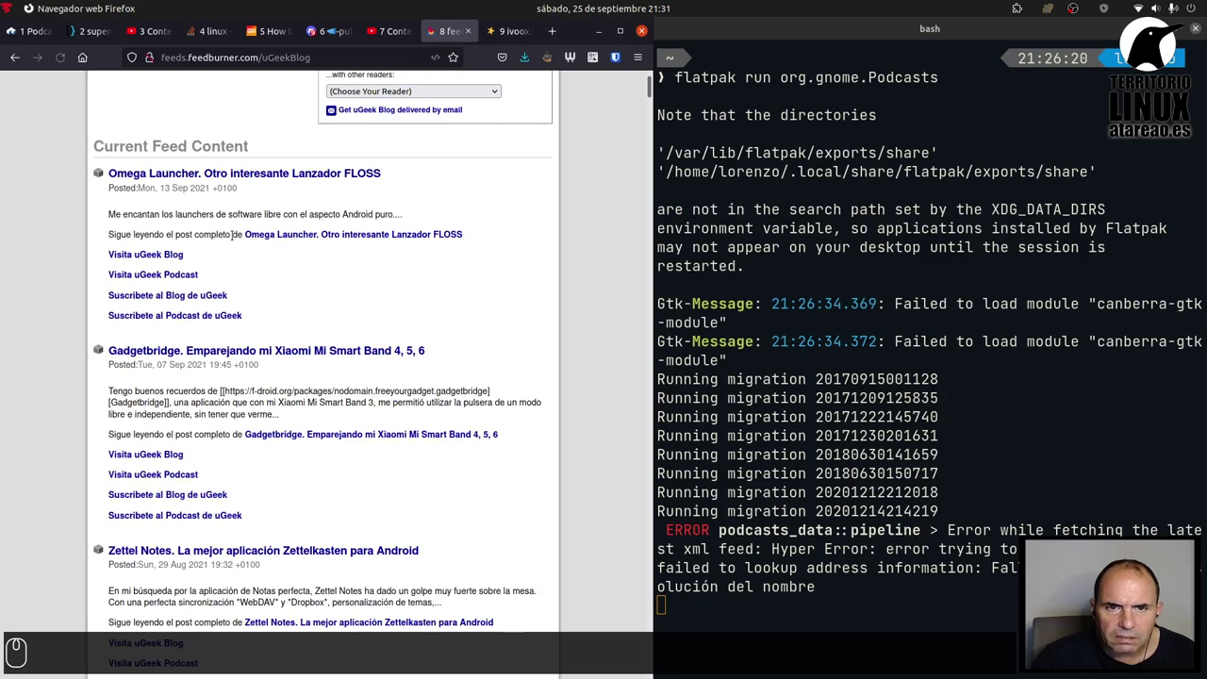
scroll(down, 3)
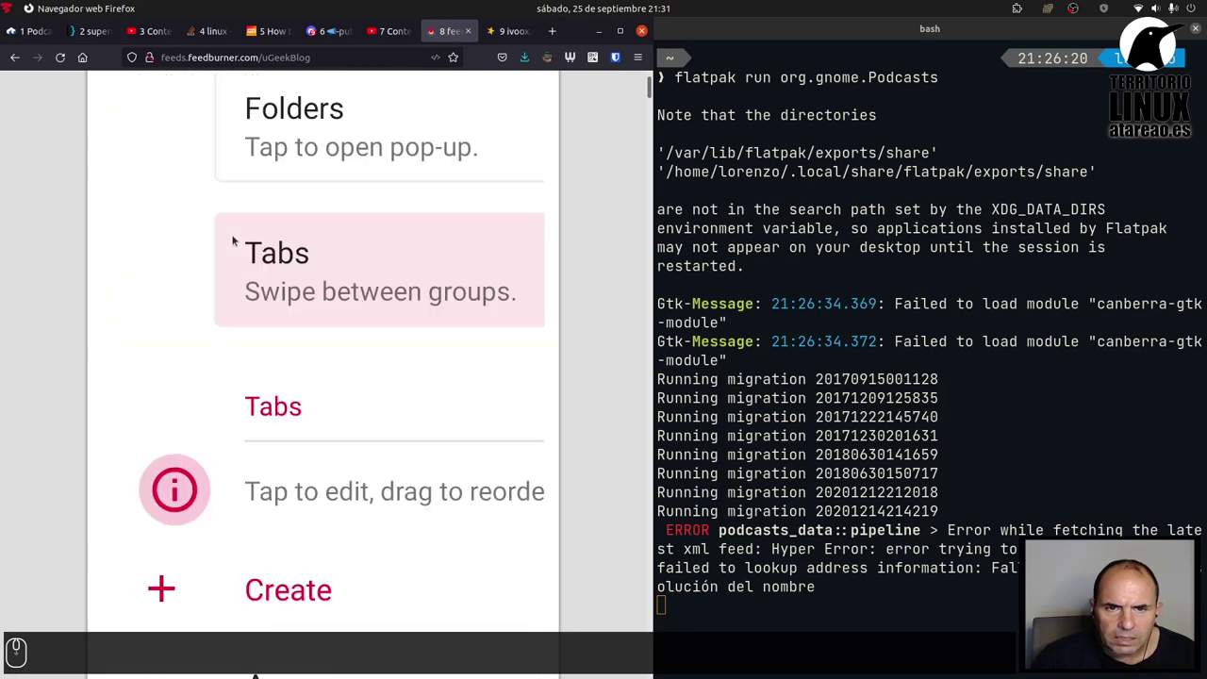
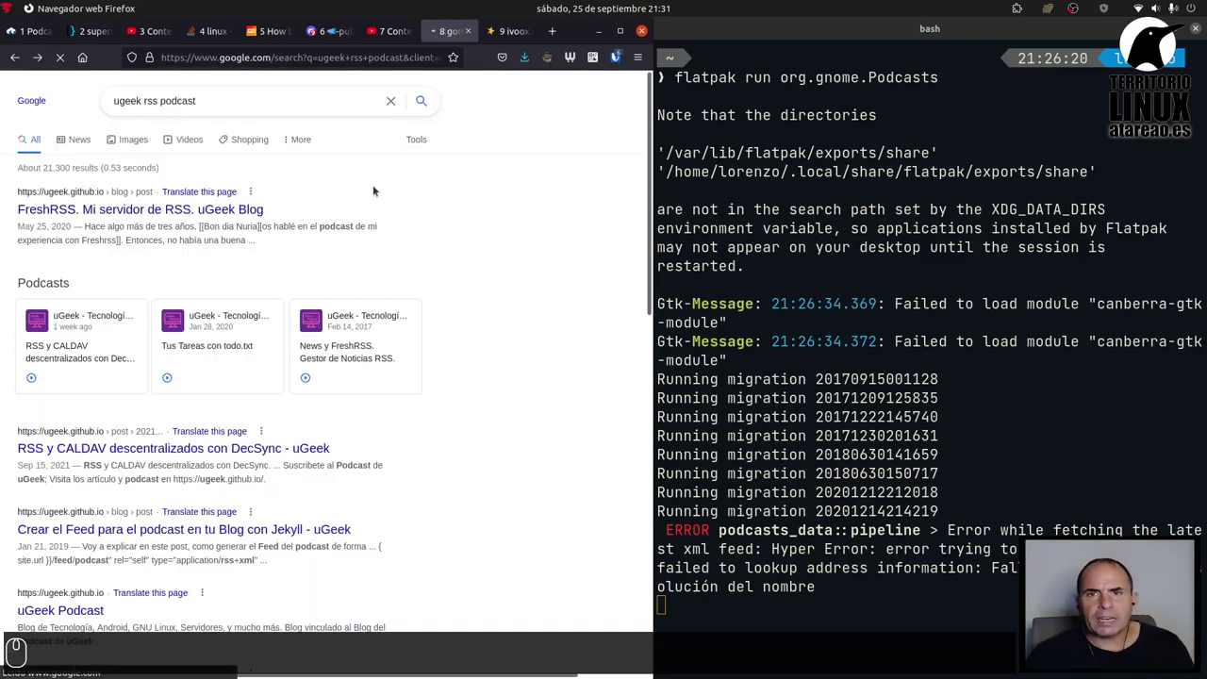
- Review uGeek's FreshRSS post, then return to the GNOME Podcasts library of two shows
scroll(down, 3)
scroll(up, 3)
scroll(up, 3)
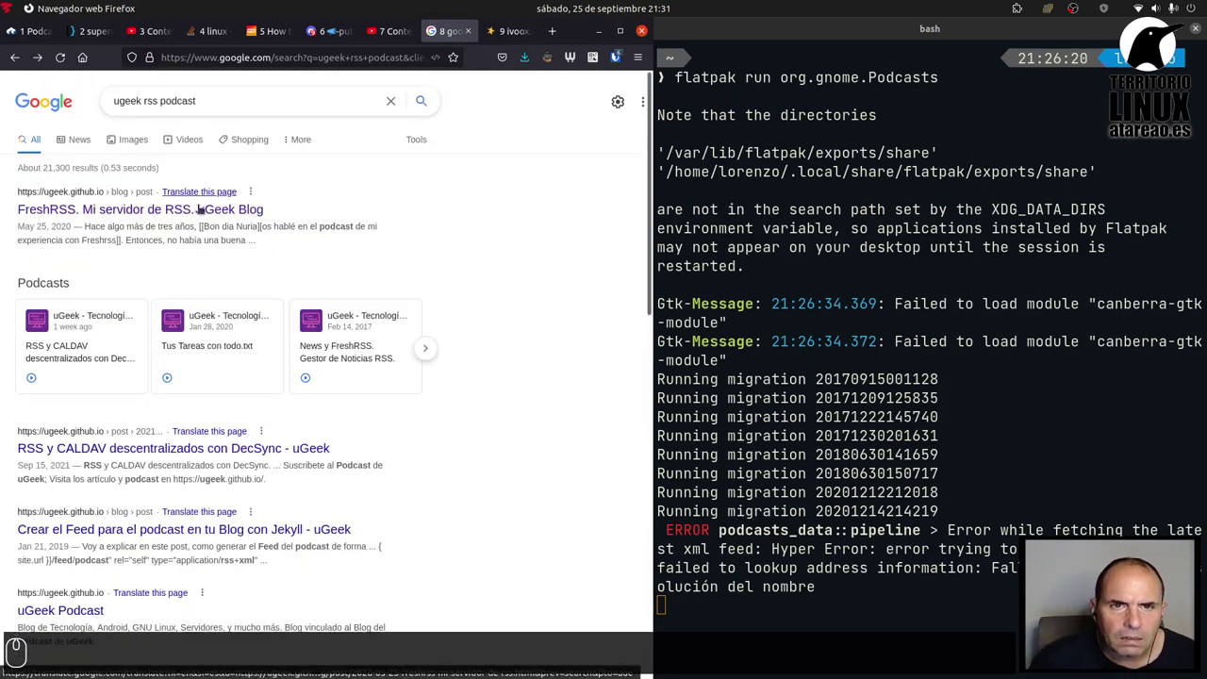
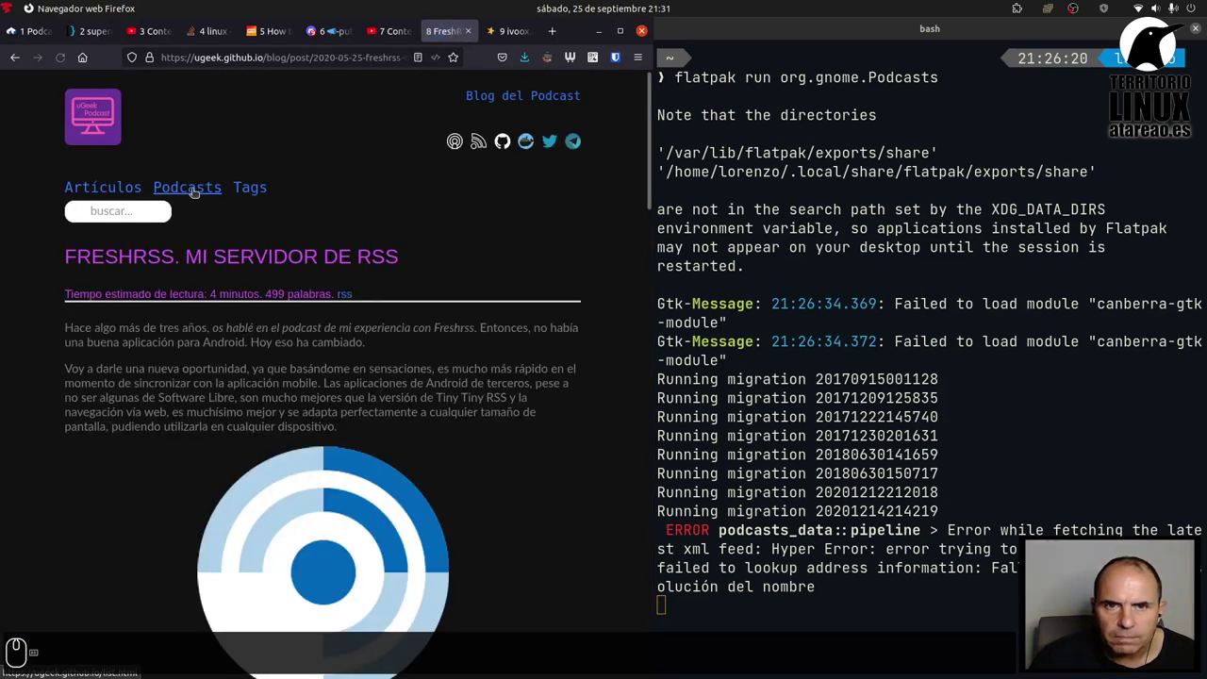
key(alt+Tab)
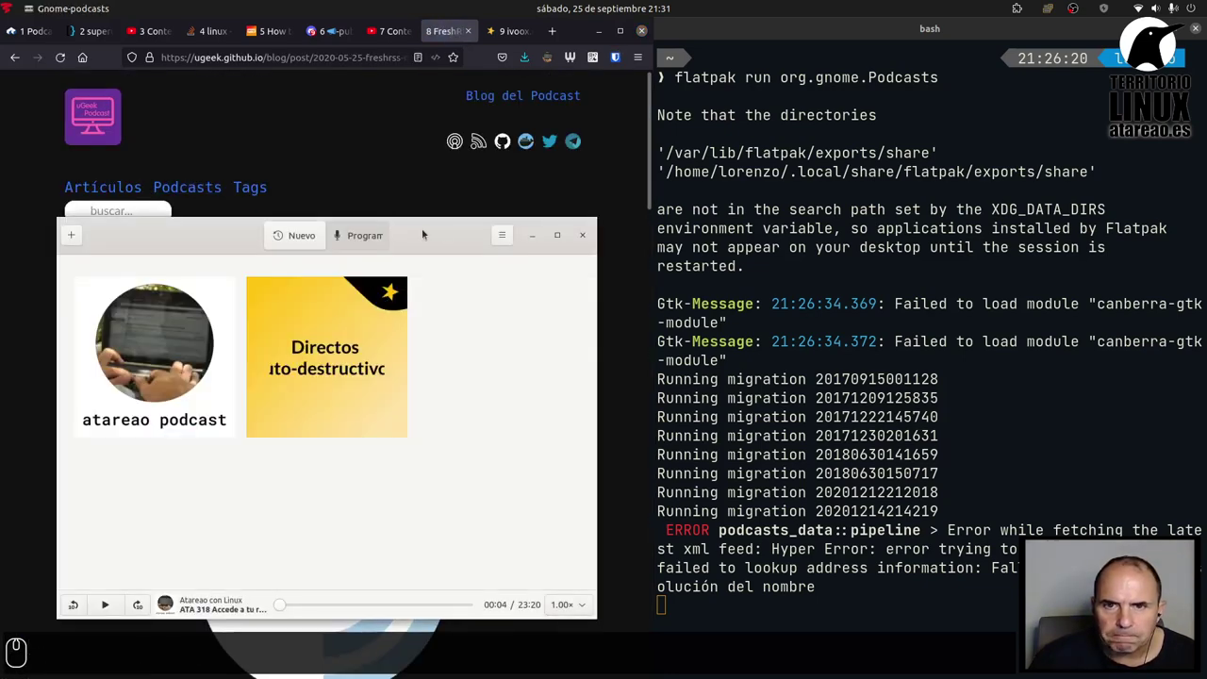